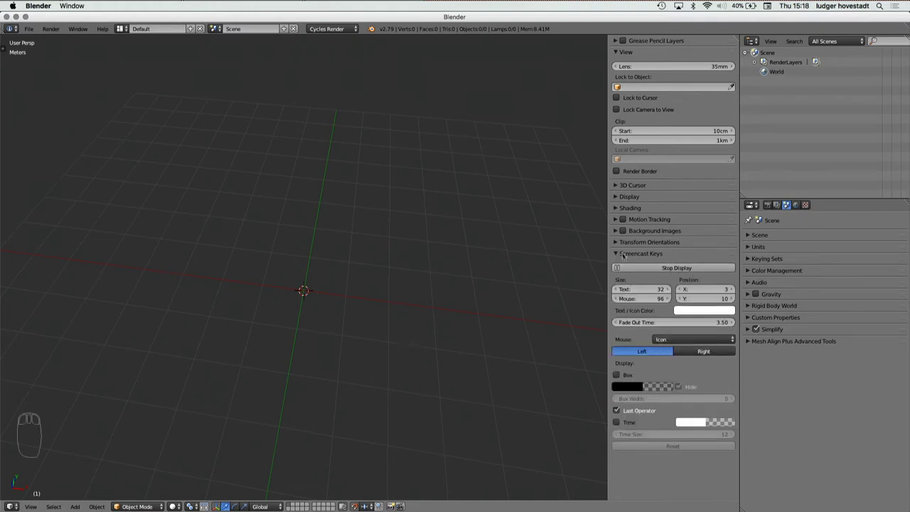
Step: Collapse the Screencast Keys panel and add a 2 m cube at the world origin
left_click_drag(619, 254, 328, 292)
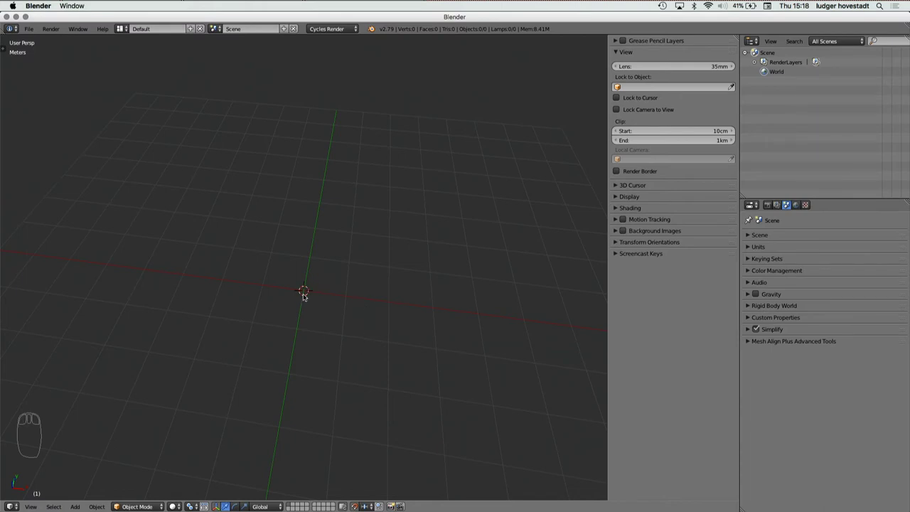
key("shift+a")
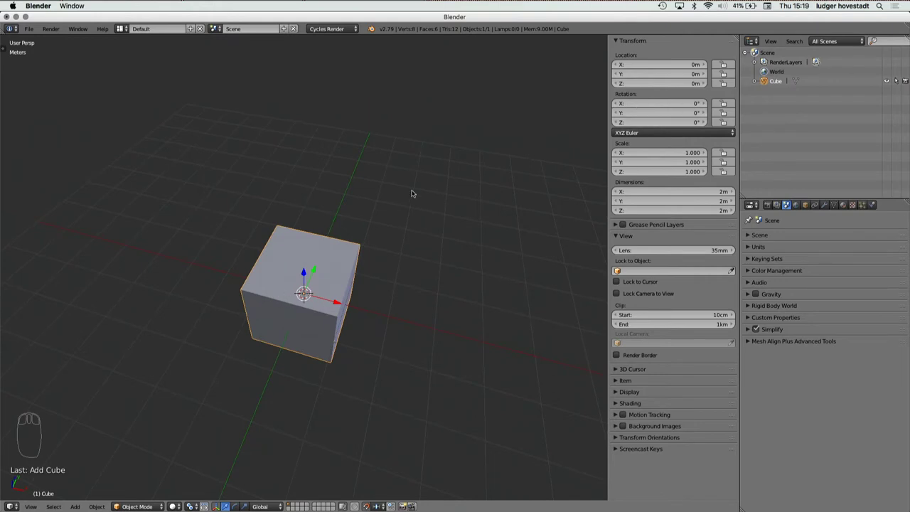
Step: Hide the transform sidebar and show the tool shelf with the cube framed
key("n")
key("n")
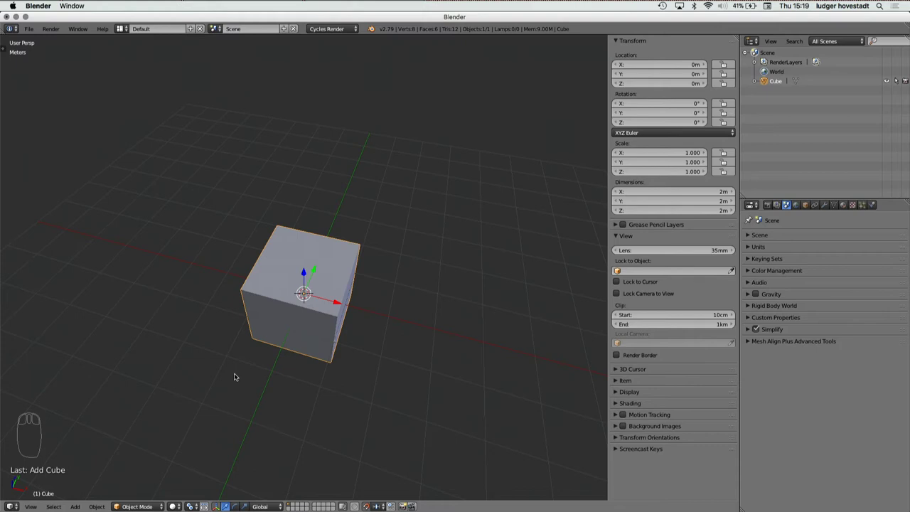
key("n")
key("t")
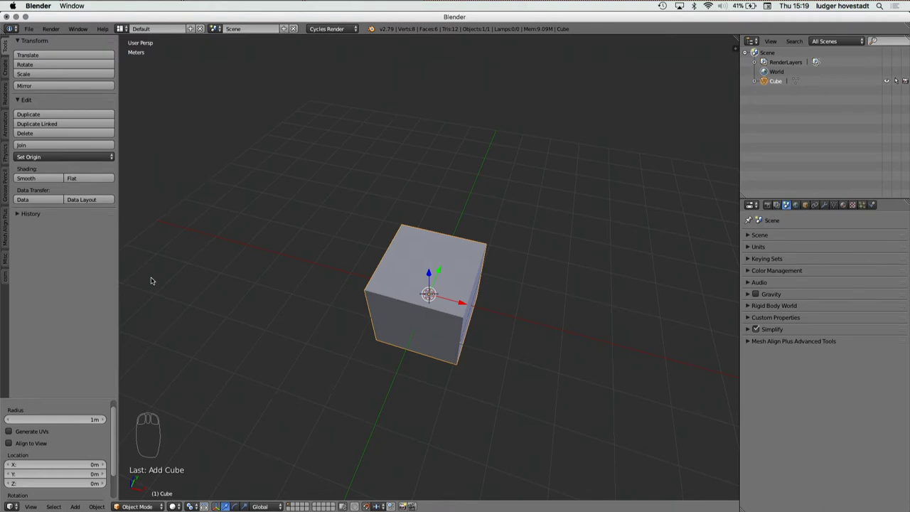
Step: Hide the tool shelf again, leaving the cube at the origin
key("t")
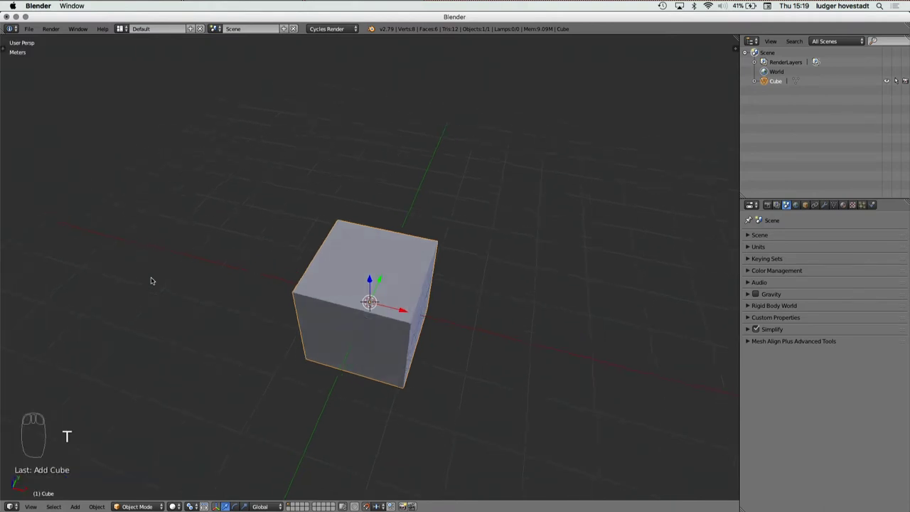
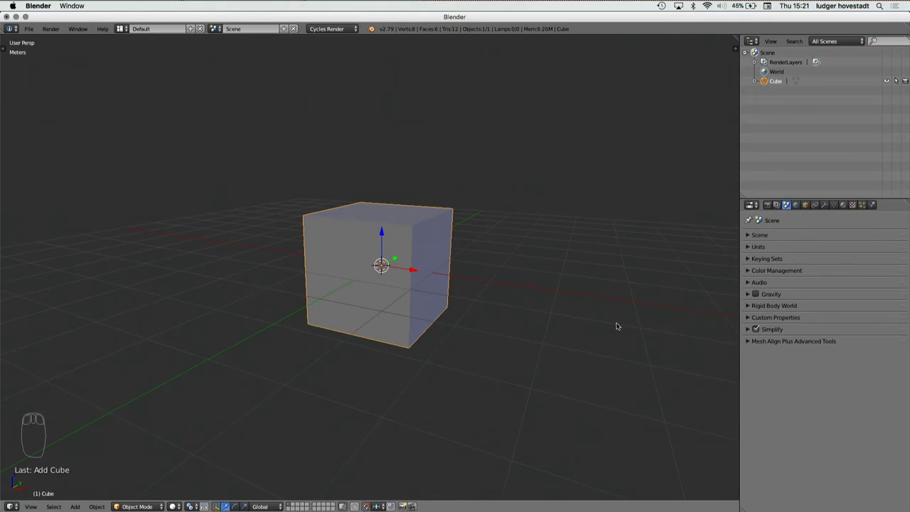
Step: Move the cube to X 0 m, Y 2 m, Z -2 m by dragging along each axis
key("n")
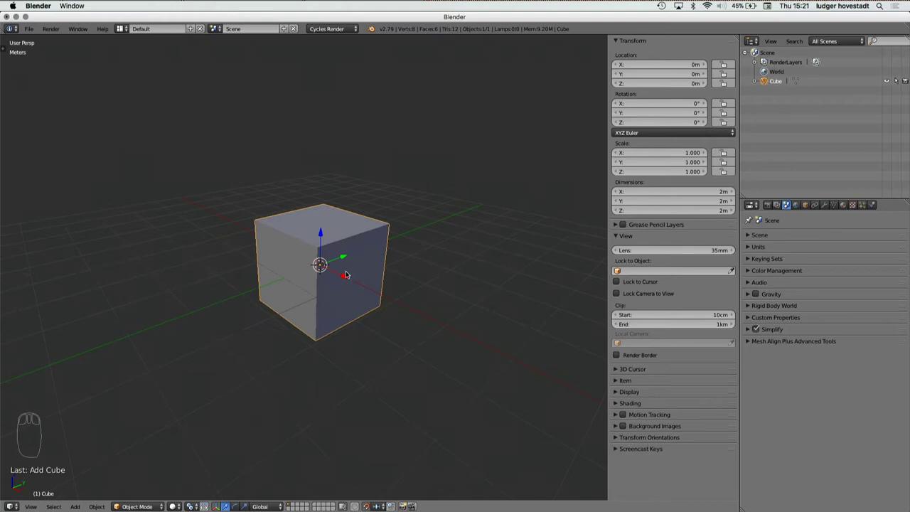
left_click_drag(347, 280, 451, 332)
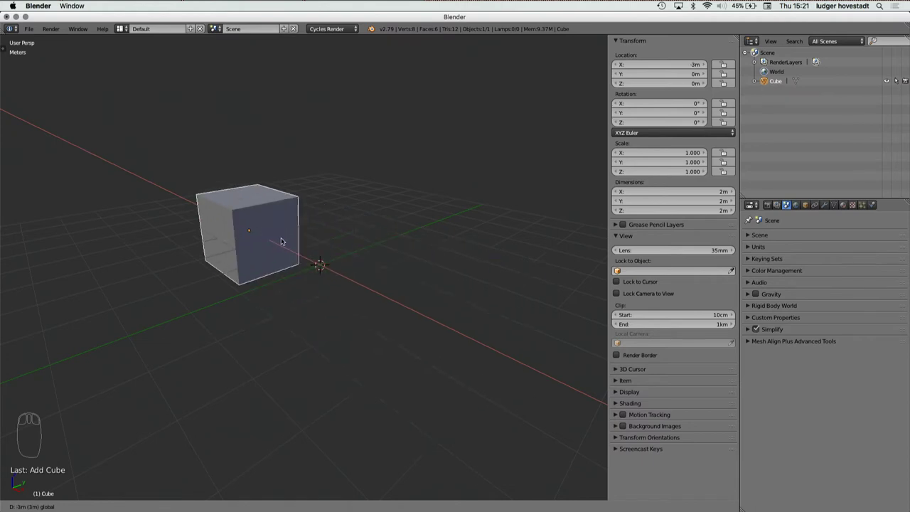
left_click_drag(344, 258, 398, 236)
left_click_drag(381, 214, 704, 52)
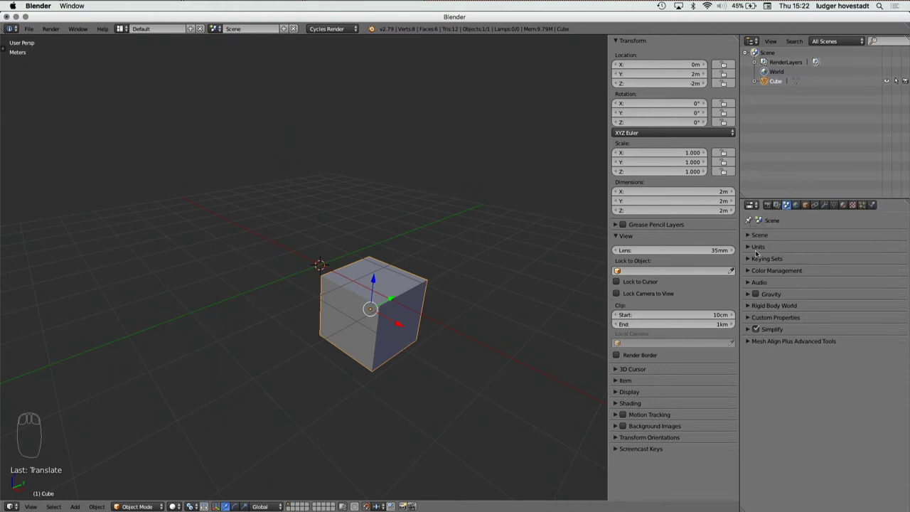
Step: Apply the Meters unit preset and expand the viewport Display options for the grid floor scale
left_click_drag(751, 249, 775, 311)
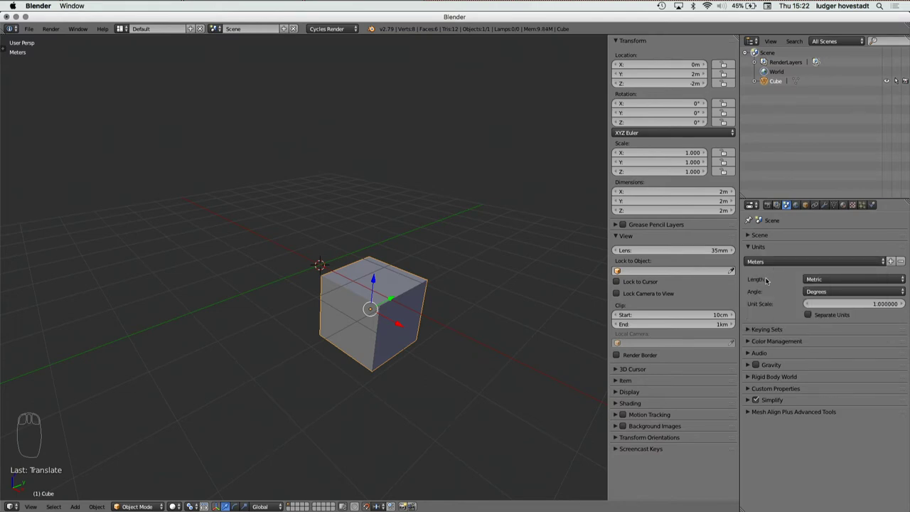
left_click_drag(754, 248, 617, 392)
left_click_drag(617, 393, 669, 443)
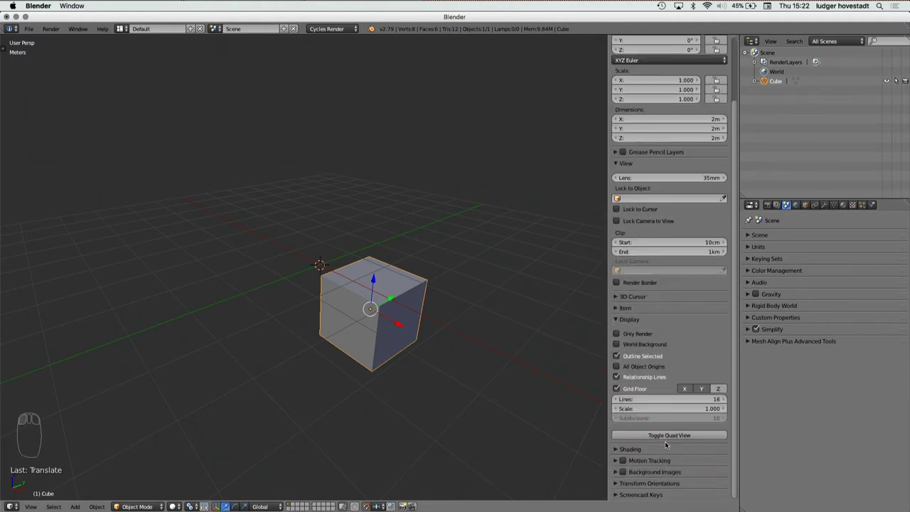
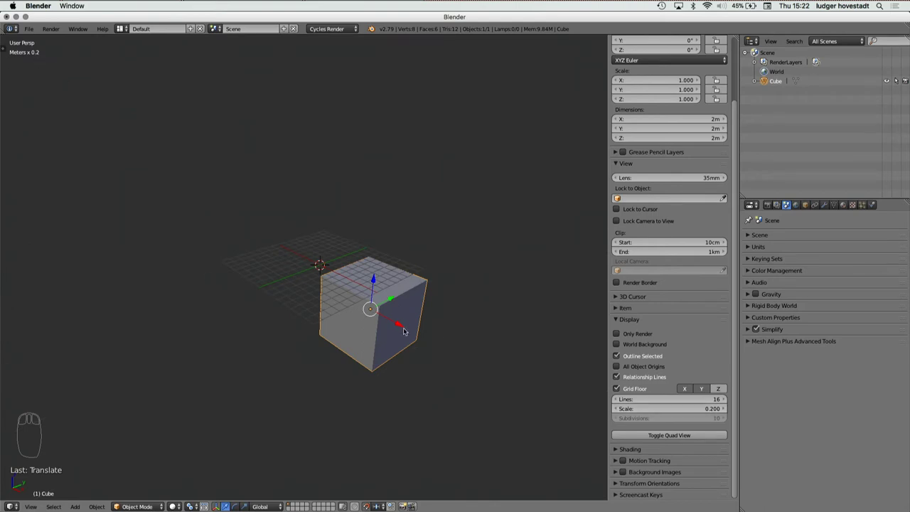
left_click_drag(404, 327, 415, 333)
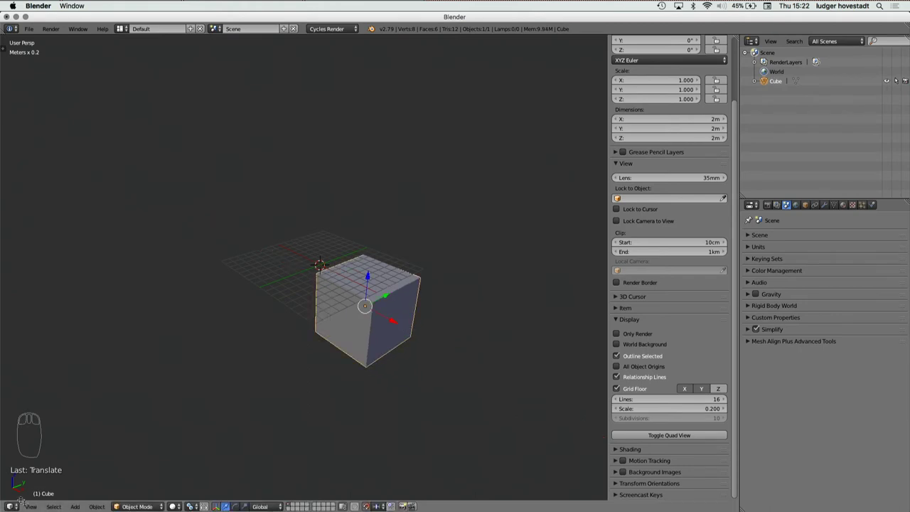
left_click_drag(395, 323, 446, 339)
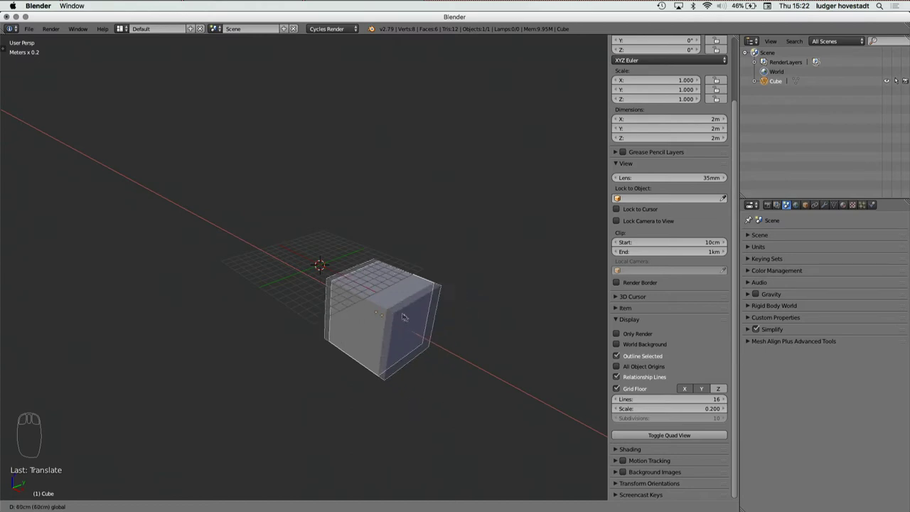
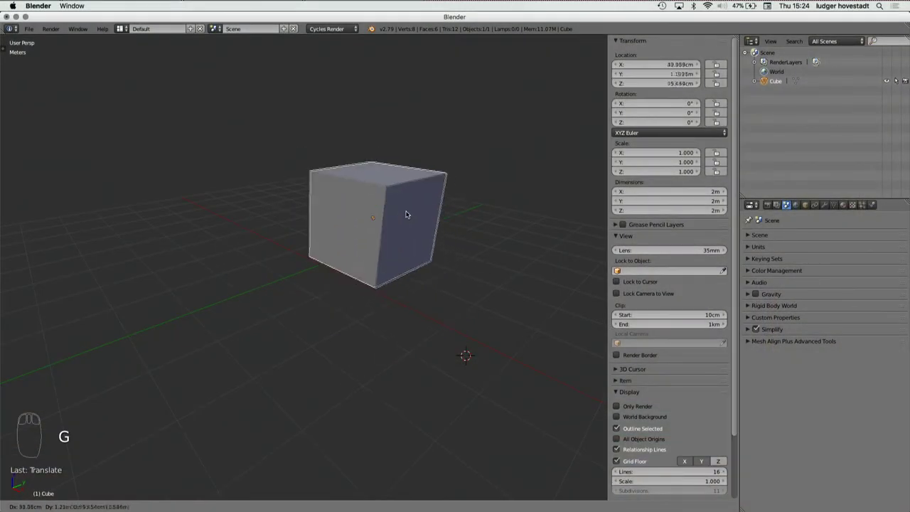
Step: Drag the cube freely to about 48.4 cm X, 1.18 m Y, 80.2 cm Z
left_click_drag(413, 222, 670, 85)
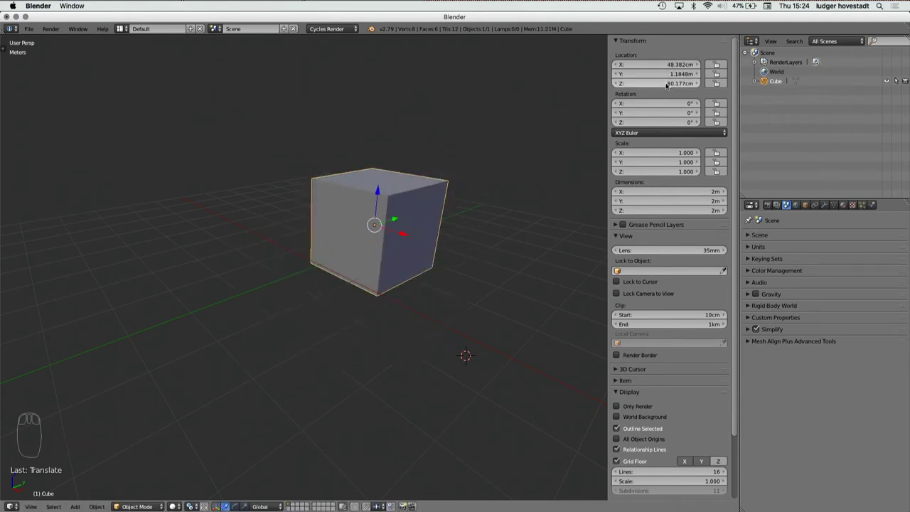
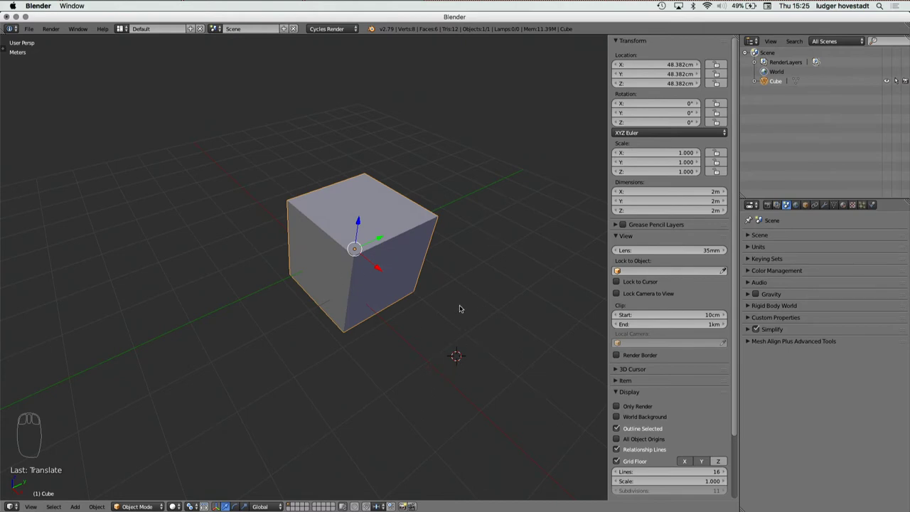
Step: Use the Shift+S snapping options to move the cube off the origin to X 1 m, Y 2 m, Z 2 m
key("shift+s")
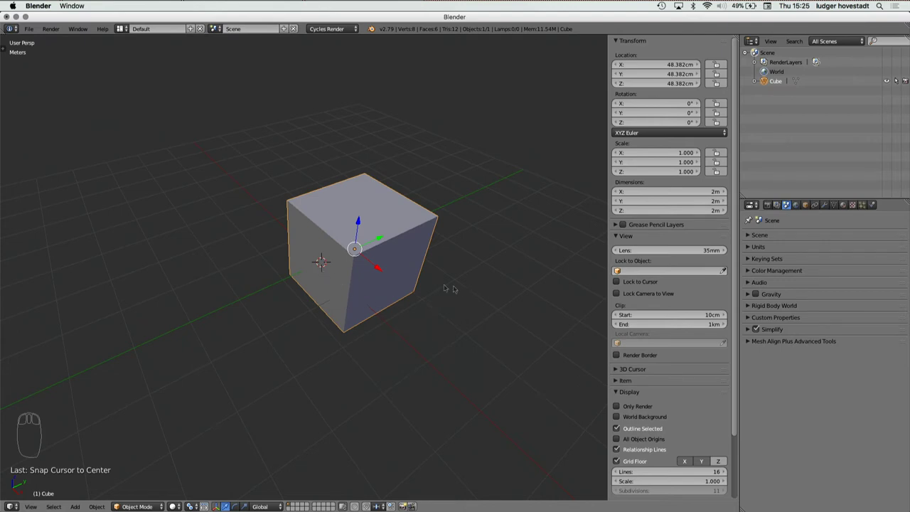
key("shift+s")
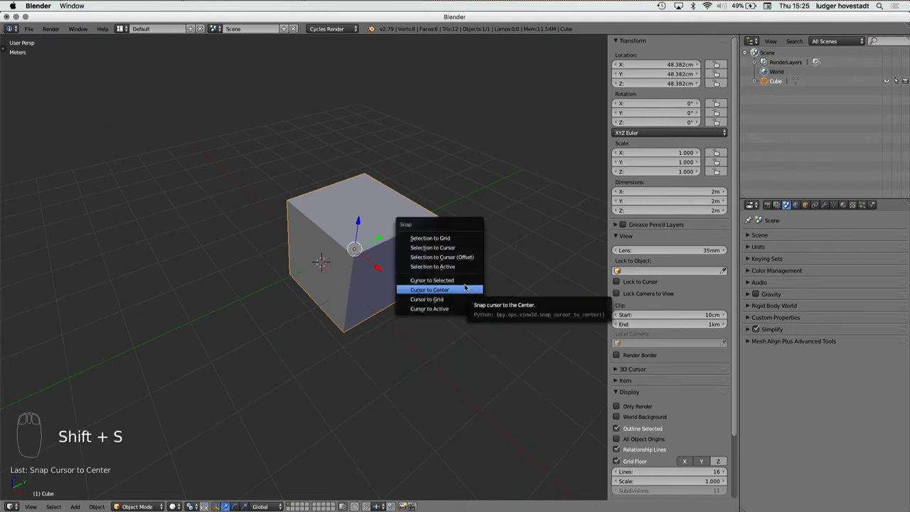
key("shift+s")
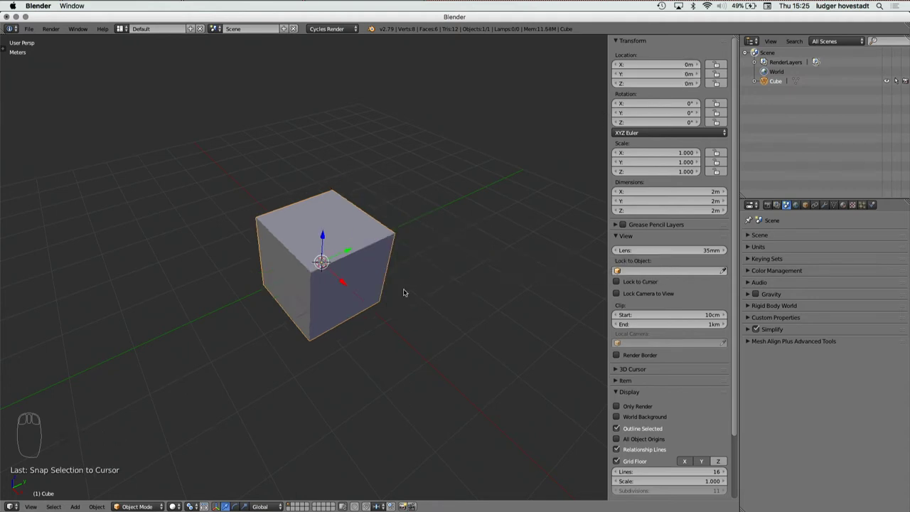
key("super+z")
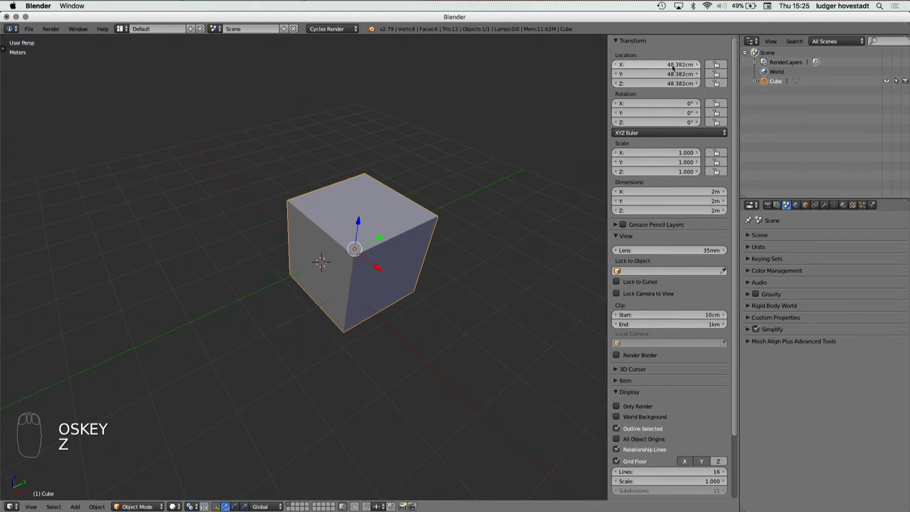
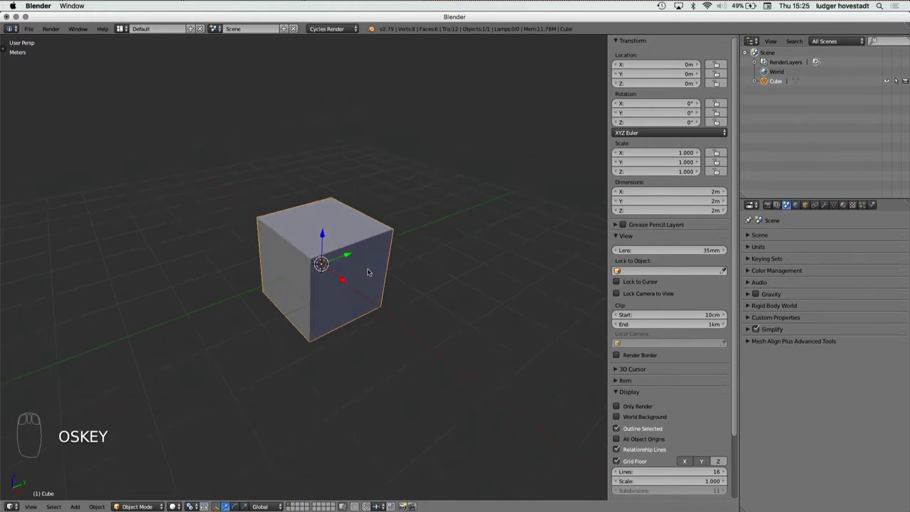
key("super+g")
key("z")
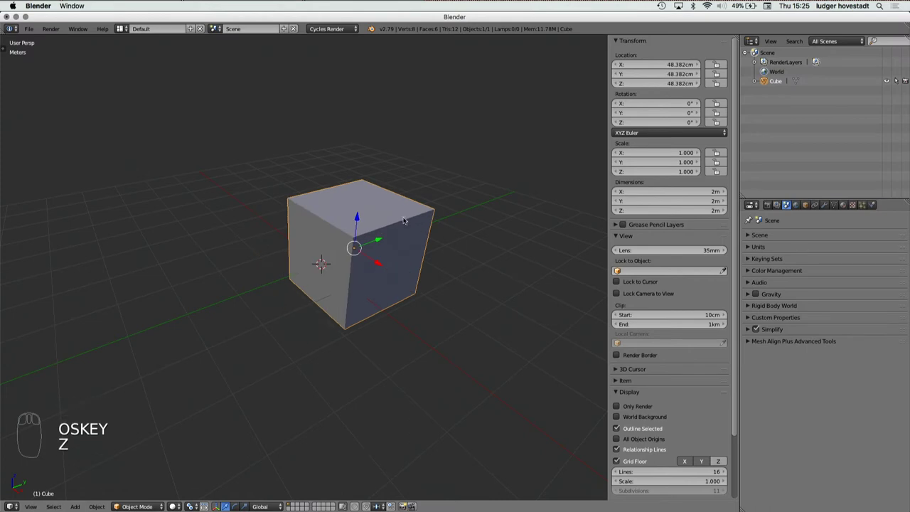
key("g")
left_click_drag(456, 146, 454, 145)
key("shift+s")
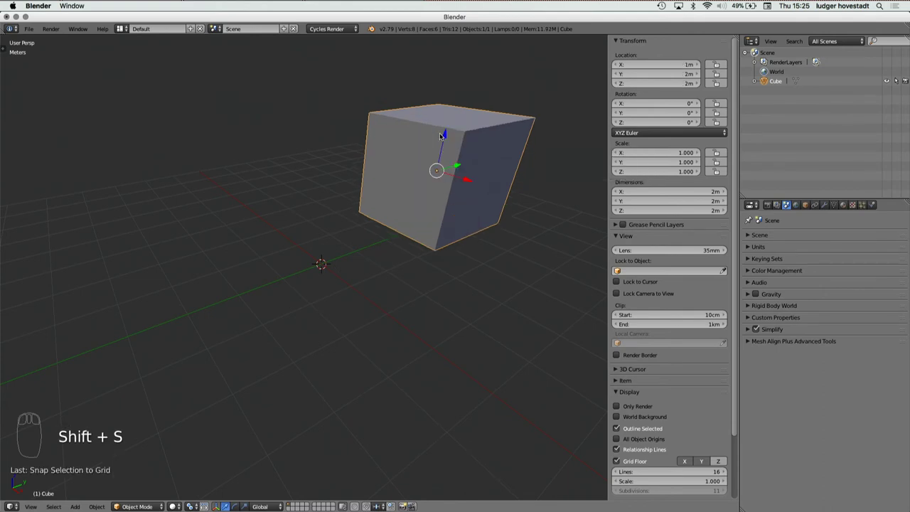
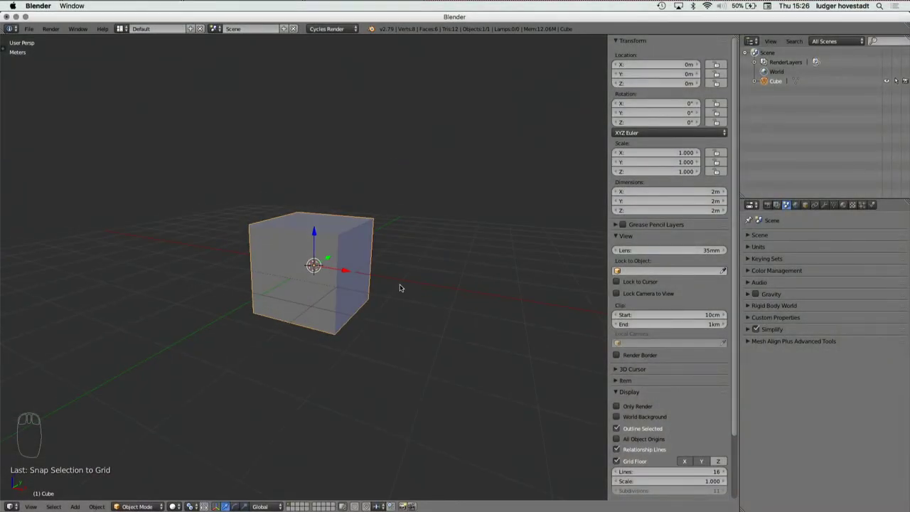
Step: Start a free move of the cube and cancel it, leaving it at 0 m on X, Y and Z
key("g")
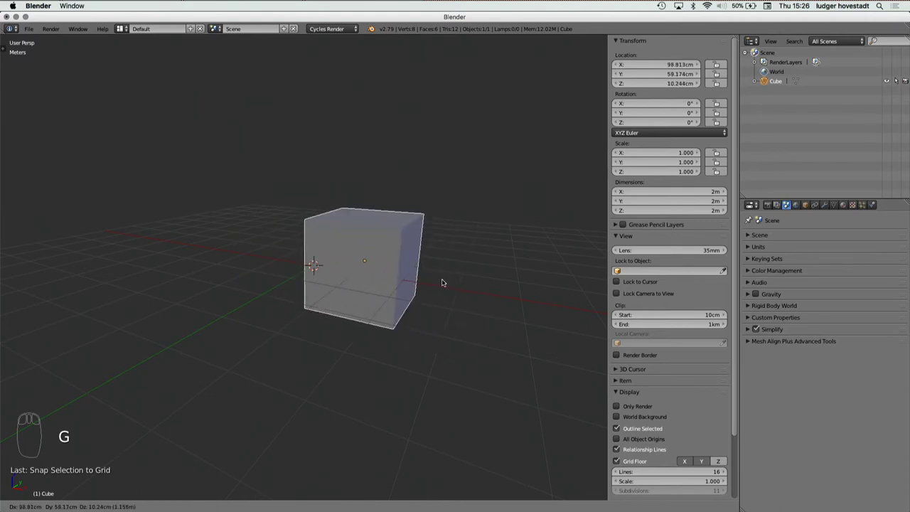
left_click_drag(417, 283, 417, 283)
key("super+z")
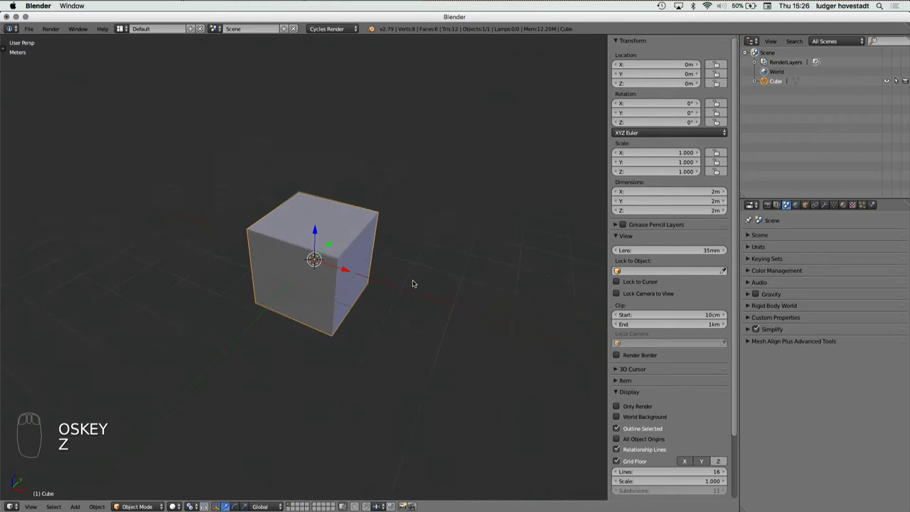
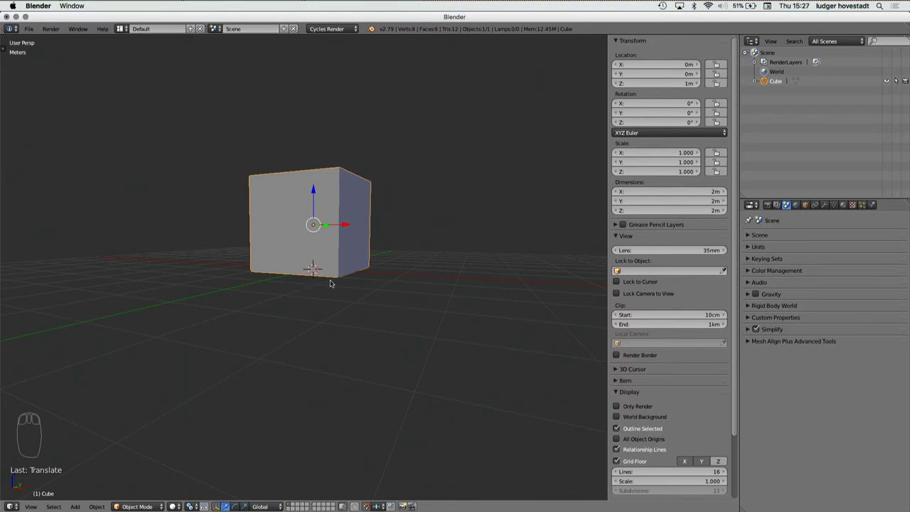
Step: Add a plane at the origin, removing a misplaced first attempt, and scale it 6× to 12 m square
key("shift+s")
key("shift+s")
left_click_drag(425, 273, 449, 276)
key("shift+a")
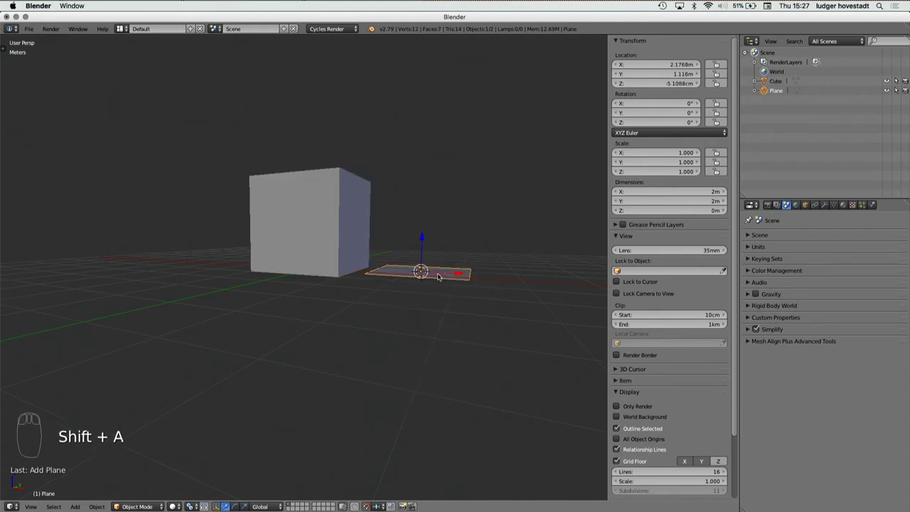
key("z")
key("shift+c")
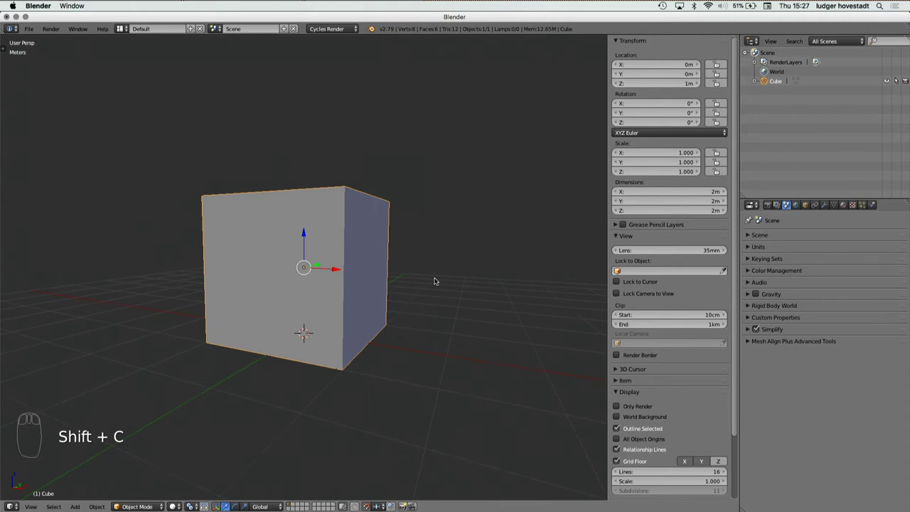
key("shift+a")
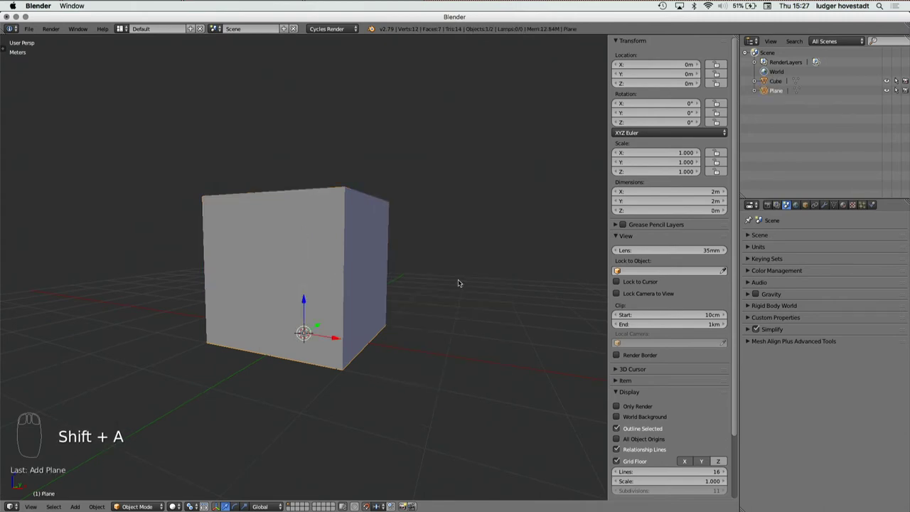
key("s")
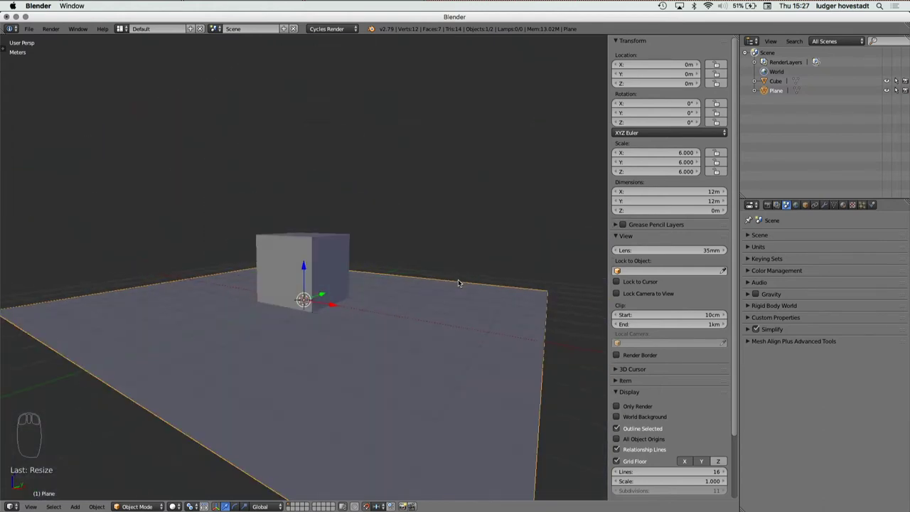
left_click_drag(324, 268, 325, 268)
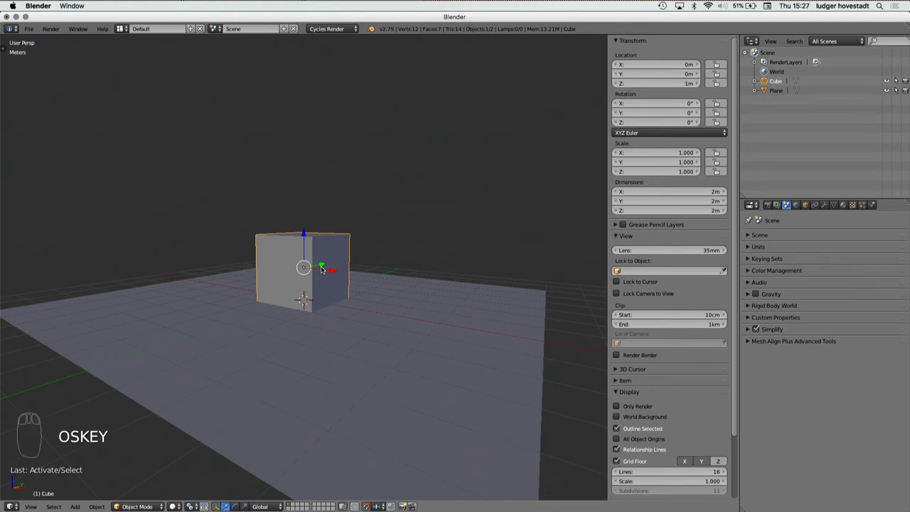
key("shift+s")
key("shift+s")
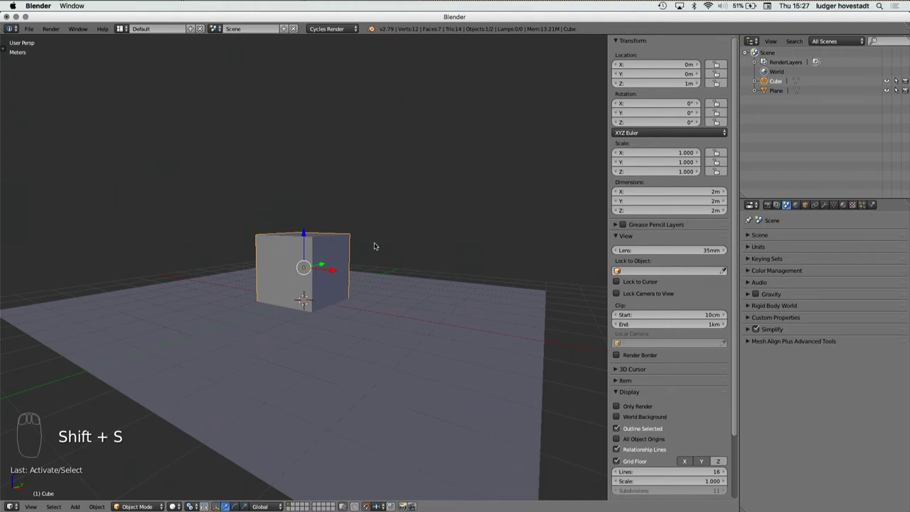
key("g")
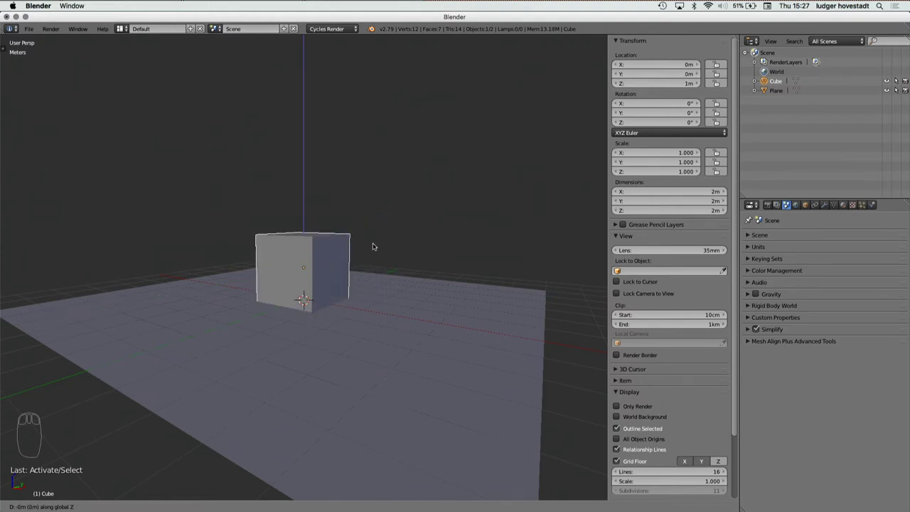
left_click_drag(377, 246, 356, 263)
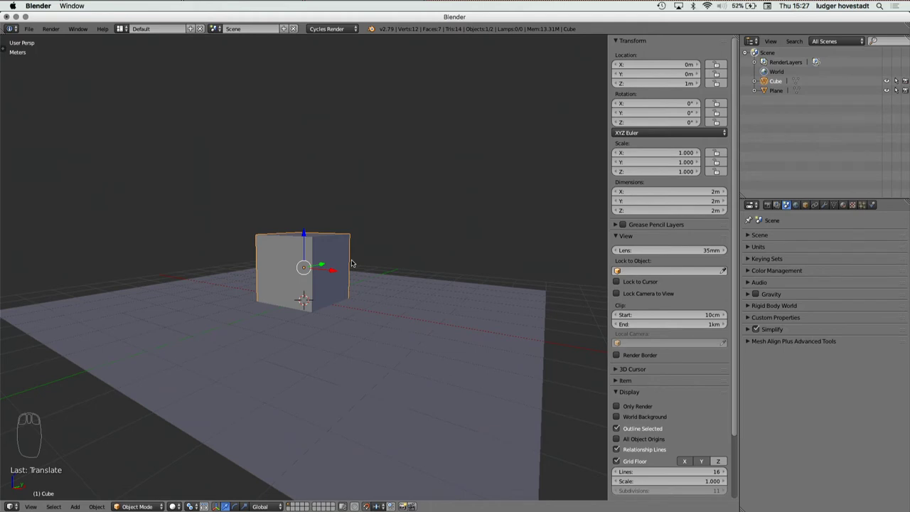
Step: Scale the cube along X to 2.9, stretching it into a 5.8 m long wall
key("s")
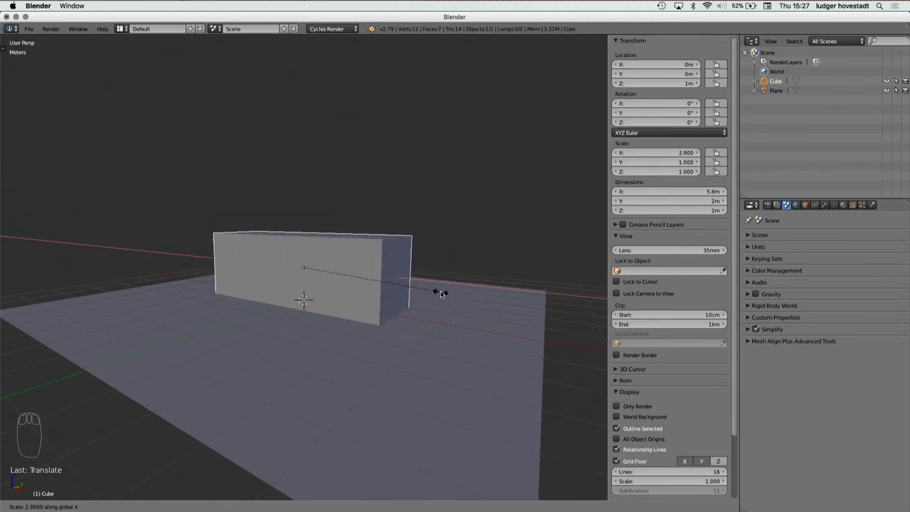
left_click_drag(444, 292, 272, 284)
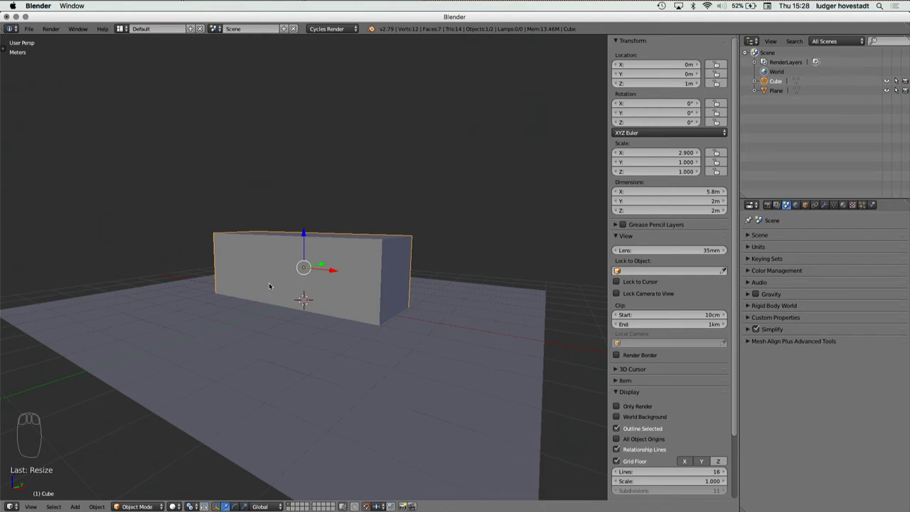
Step: Show the object editing tools beside the wall cube
key("t")
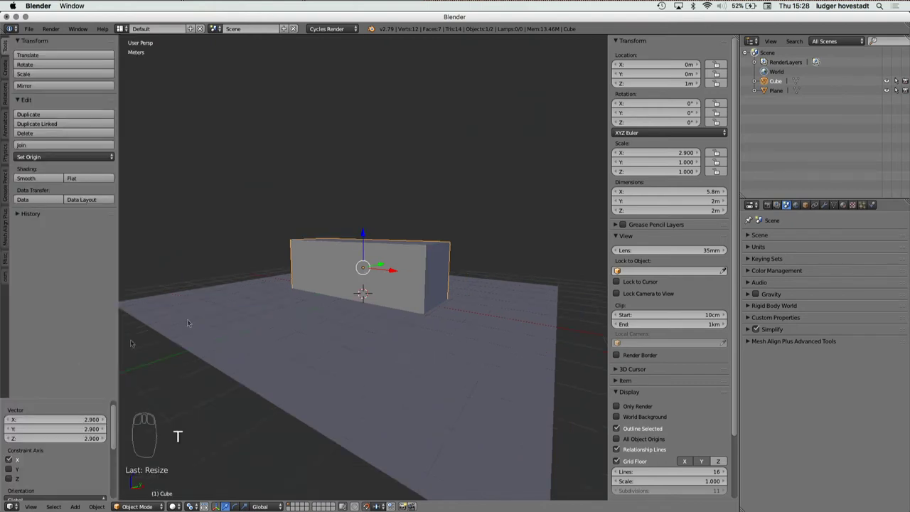
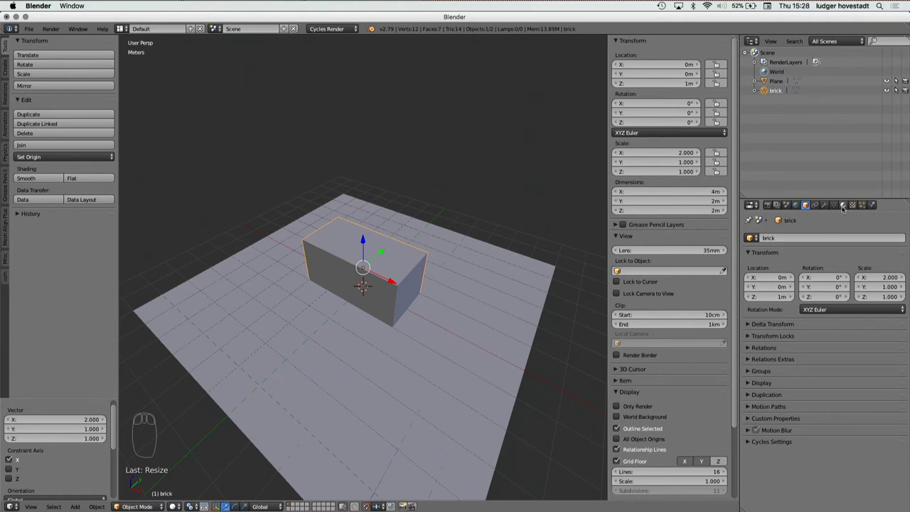
Step: Orbit the view around the brick before assigning its white plastic material
left_click_drag(847, 207, 829, 323)
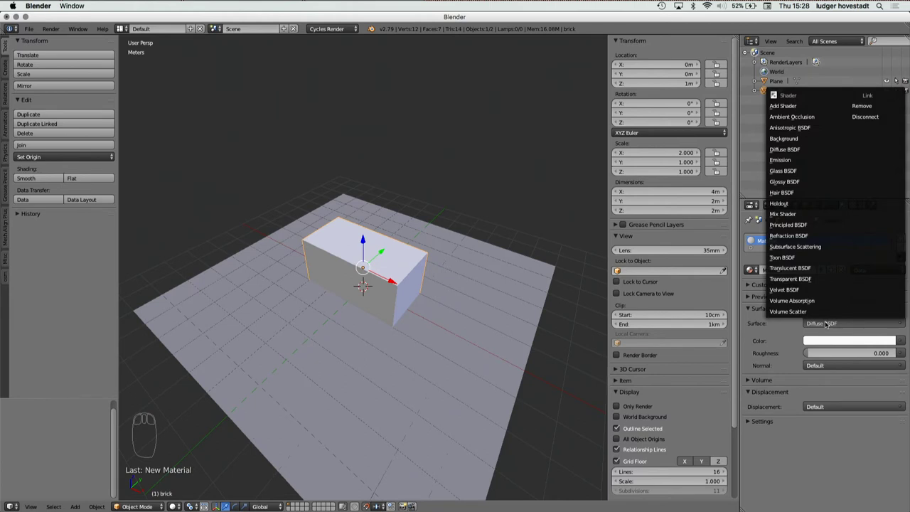
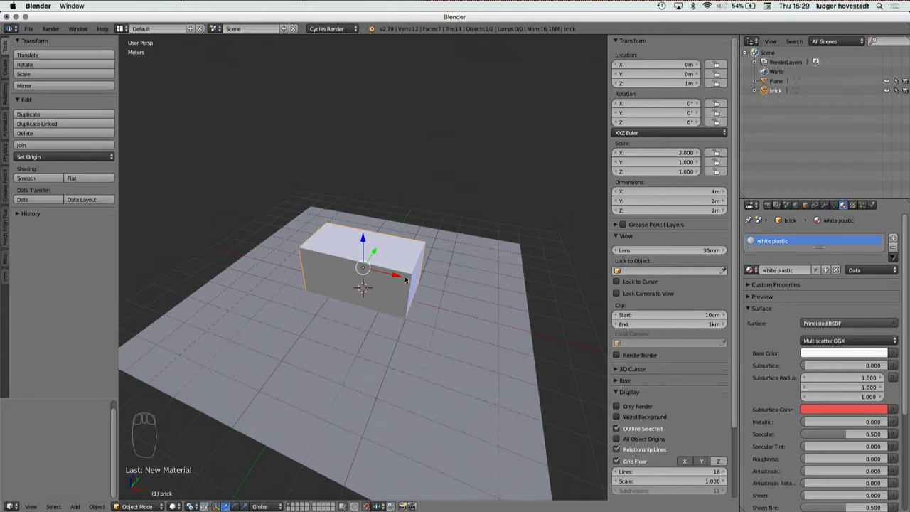
Step: Duplicate the white brick twice and turn the second copy about the vertical axis
key("shift+d")
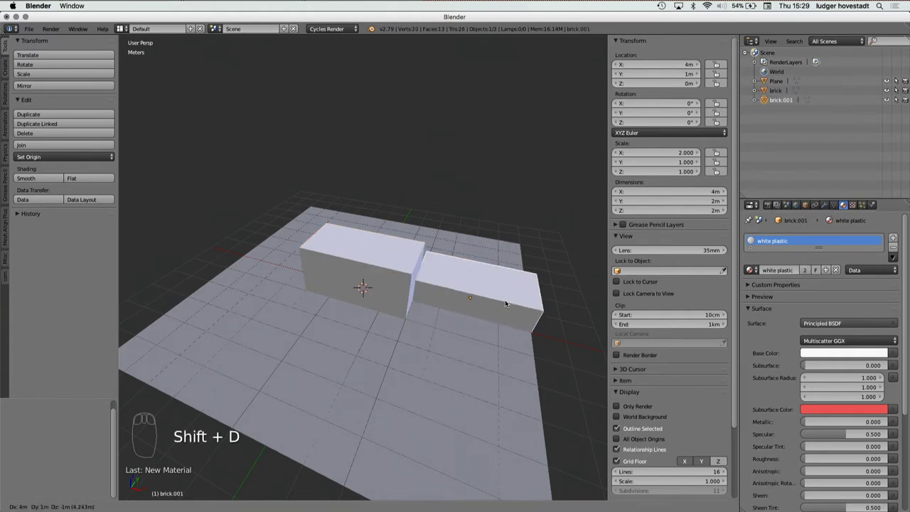
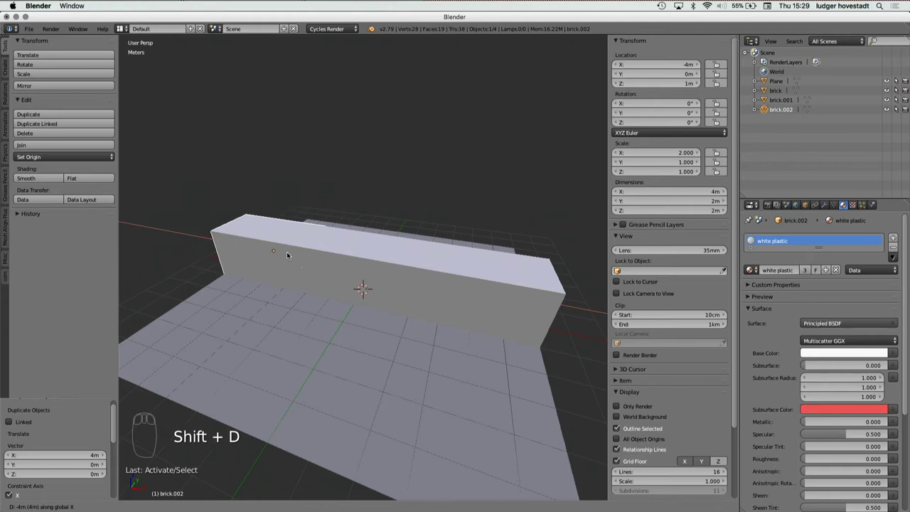
left_click_drag(298, 257, 298, 256)
key("r")
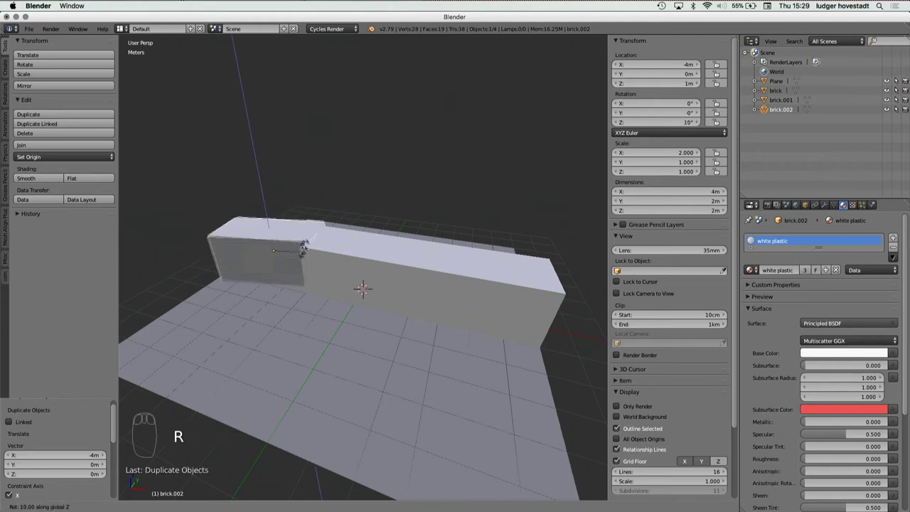
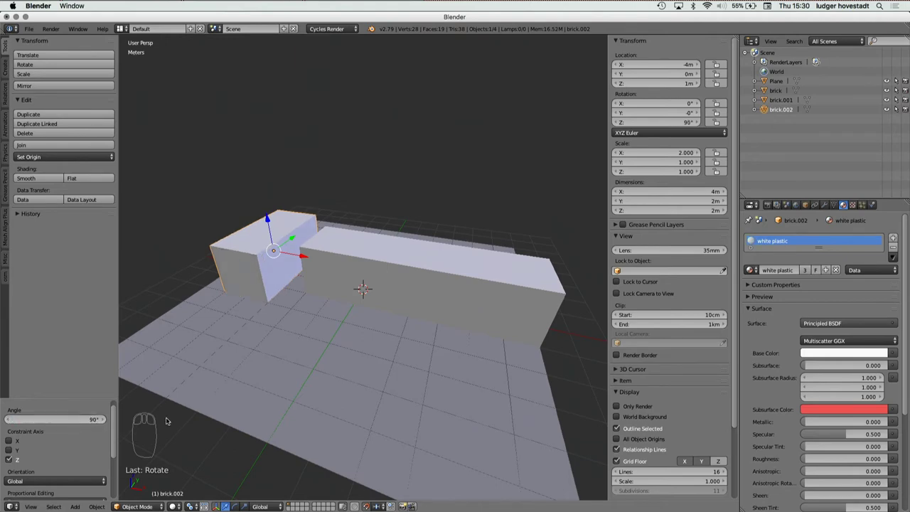
Step: From top view, duplicate the rotated brick and place the copy at the far side of the row
key("KP_7")
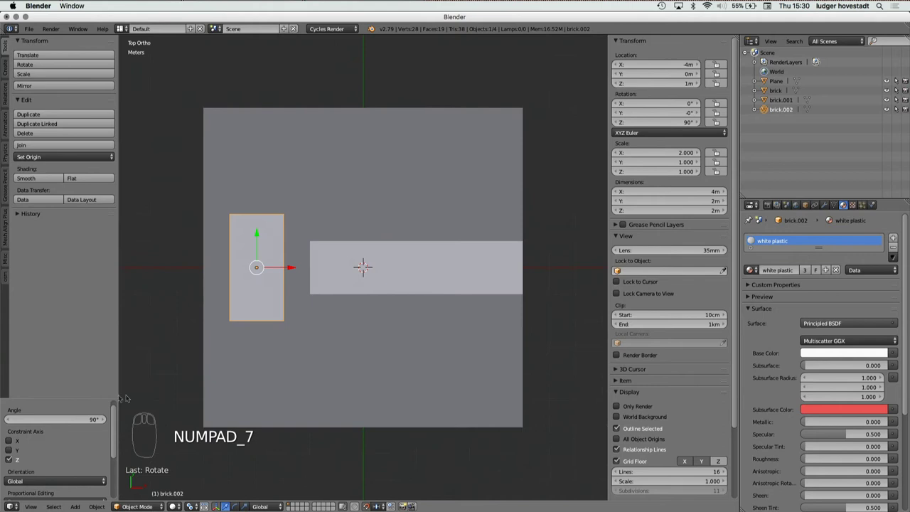
left_click_drag(255, 233, 289, 261)
key("shift+d")
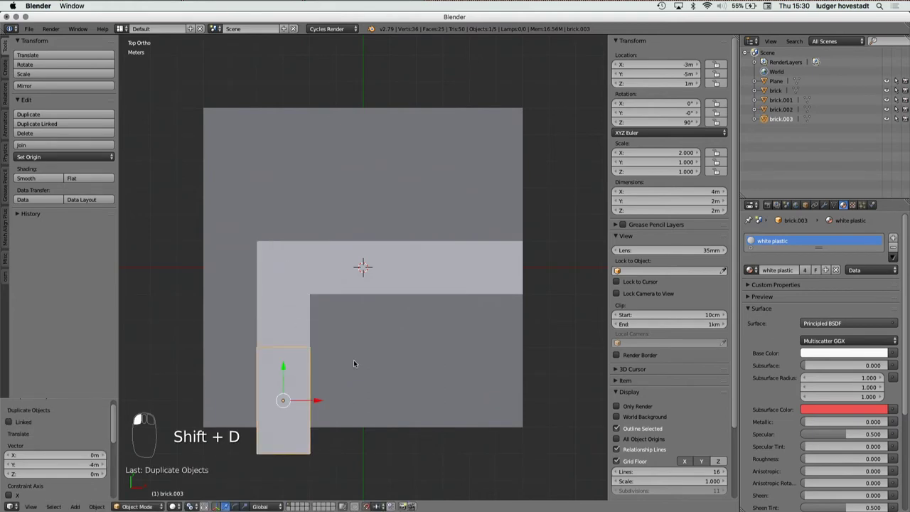
left_click(357, 362)
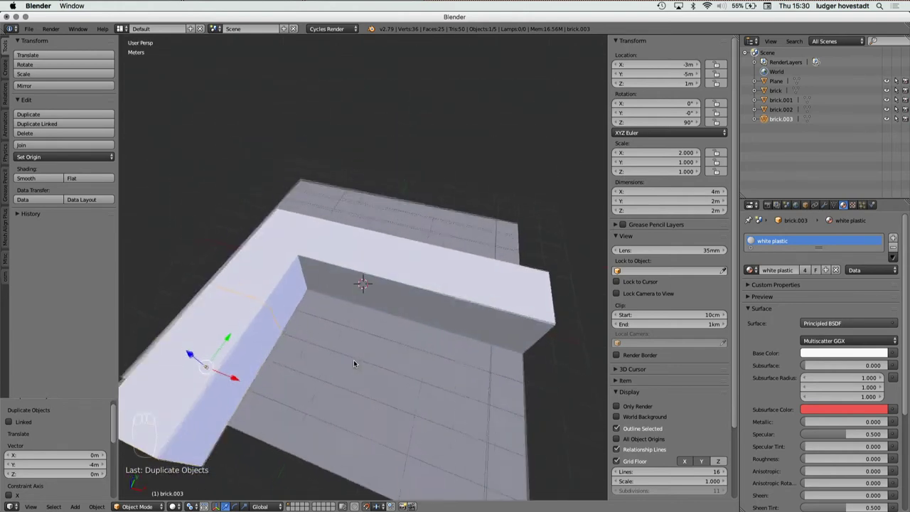
Step: Duplicate a brick, undo its accidental squash, and raise the copy onto the first row
key("shift+d")
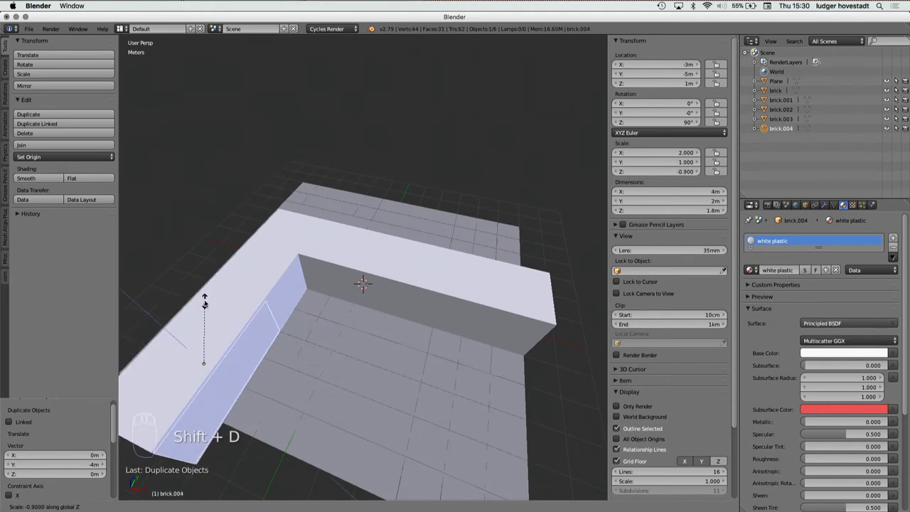
key("super+z")
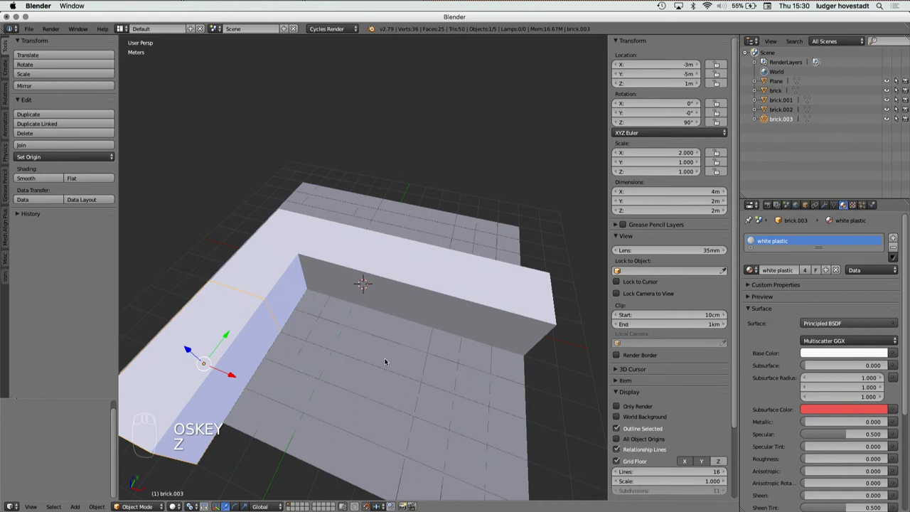
key("shift+d")
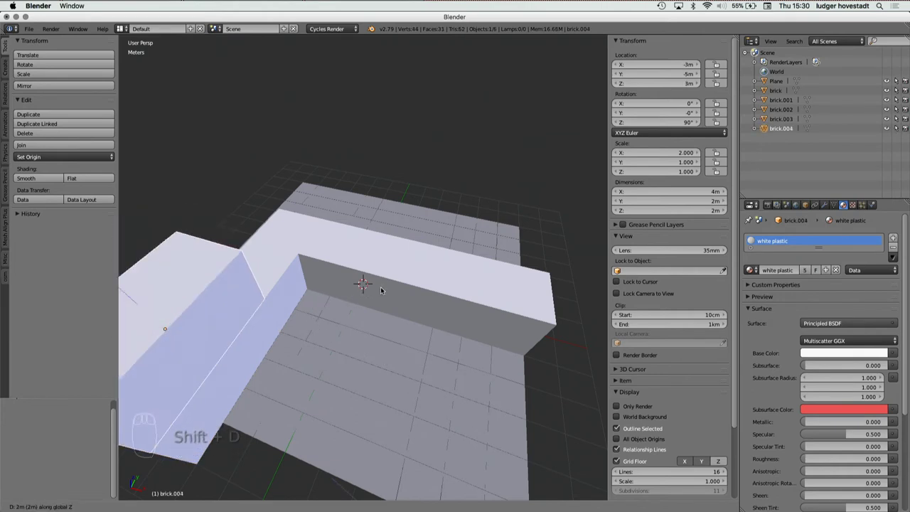
left_click_drag(383, 288, 373, 300)
left_click_drag(271, 260, 372, 223)
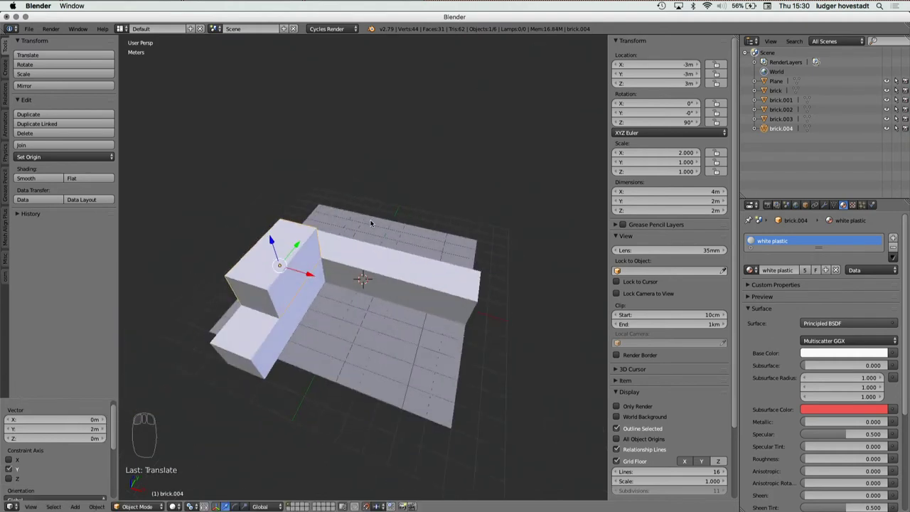
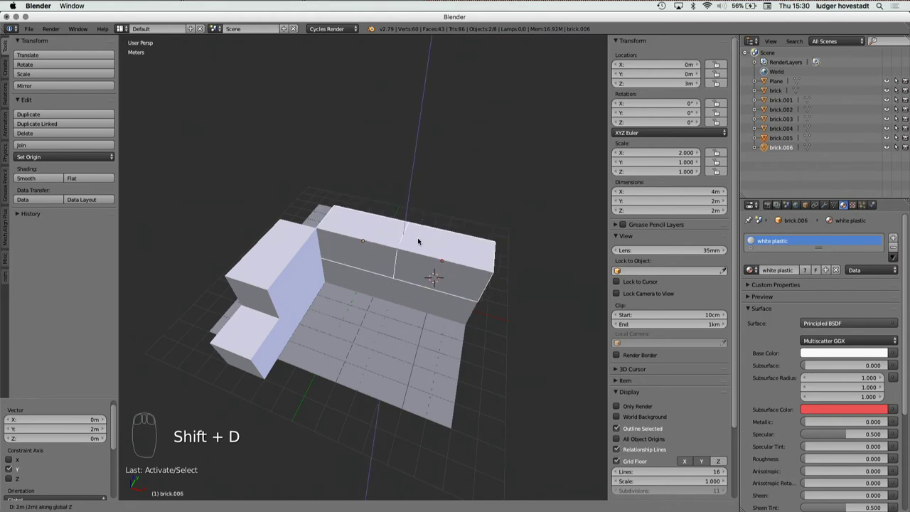
left_click_drag(420, 239, 420, 240)
key("g")
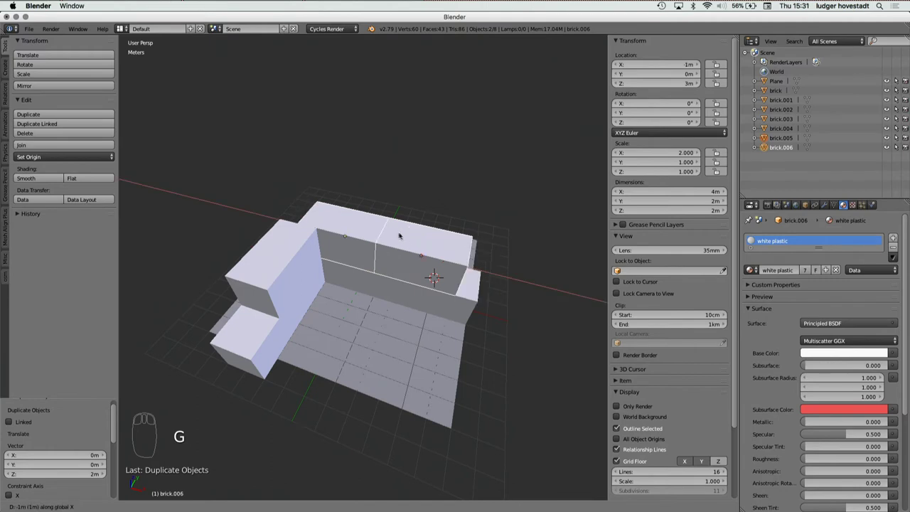
left_click_drag(380, 232, 294, 250)
left_click_drag(295, 249, 294, 249)
Step: Duplicate the top brick along the upper row, then select the ground plane
key("shift+super+d")
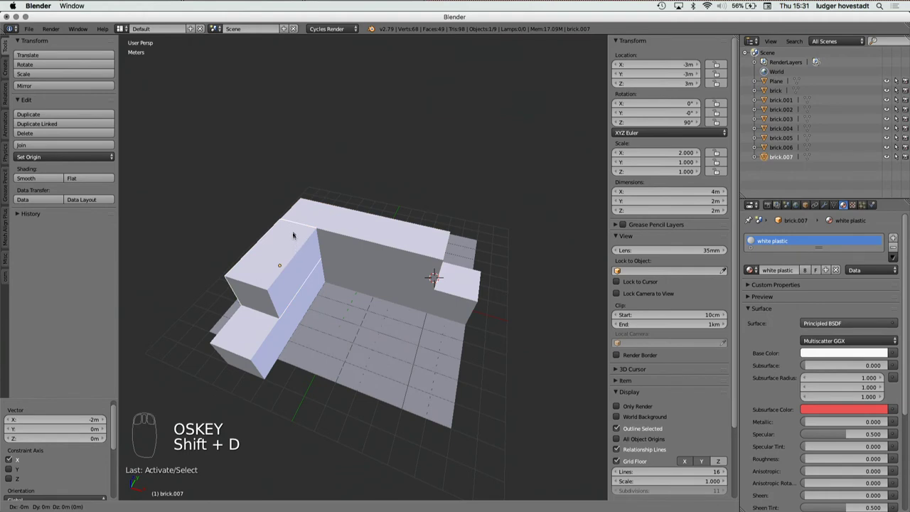
left_click_drag(291, 214, 306, 194)
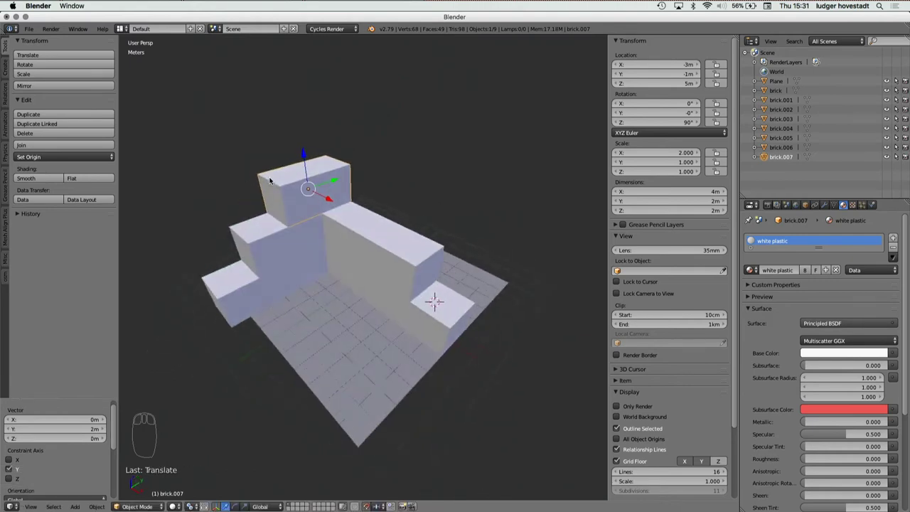
left_click_drag(364, 367, 364, 366)
right_click(364, 366)
right_click(364, 366)
Step: Scale the ground plane by 2 so it spans 24 m
key("s")
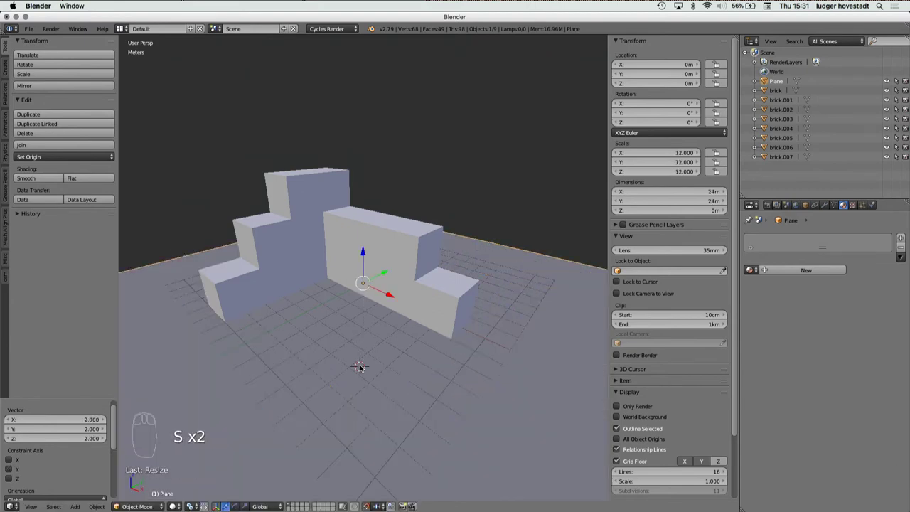
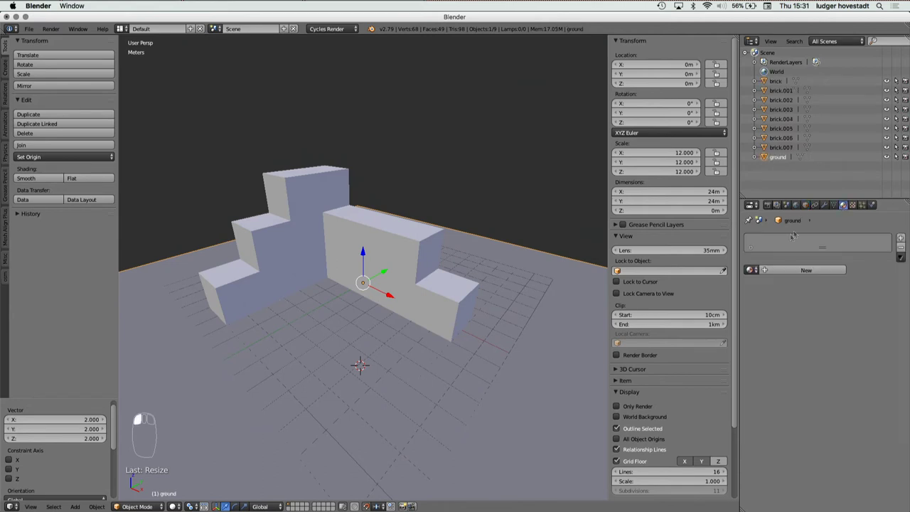
Step: Give the ground a new Principled BSDF material and bring up its base colour choice
double_click(782, 272)
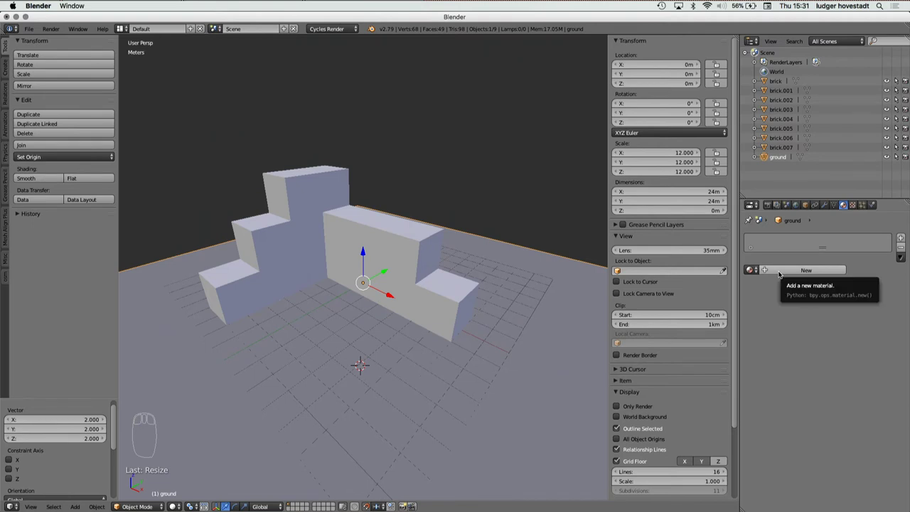
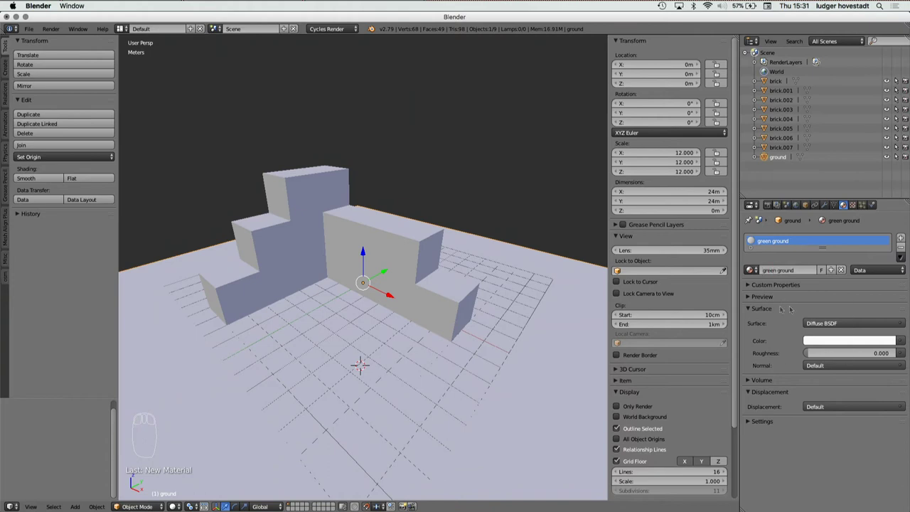
left_click_drag(842, 322, 832, 354)
left_click(843, 296)
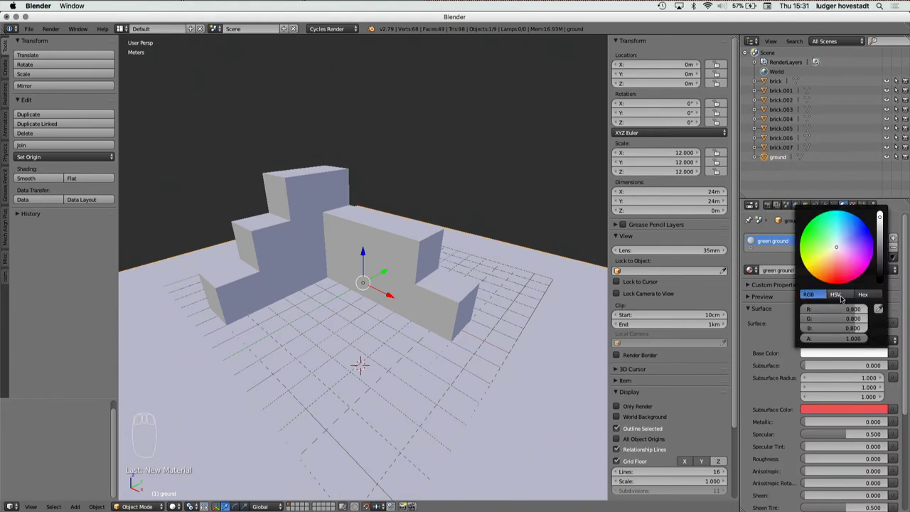
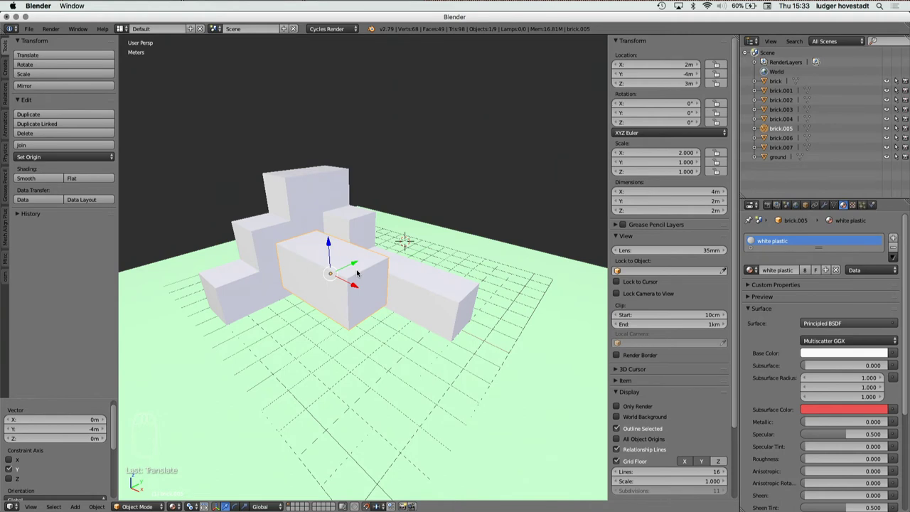
Step: Zoom out over the ground and bring up the Add menu for a new empty
key("super+z")
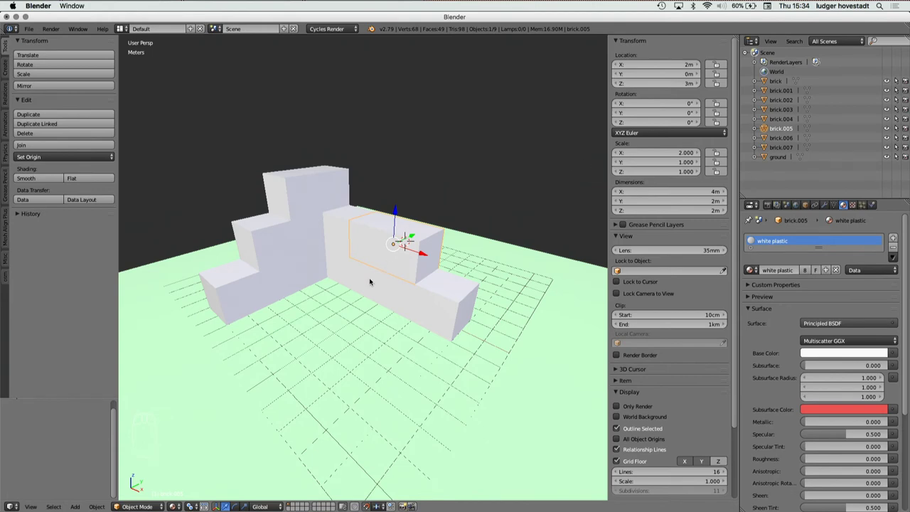
key("shift+c")
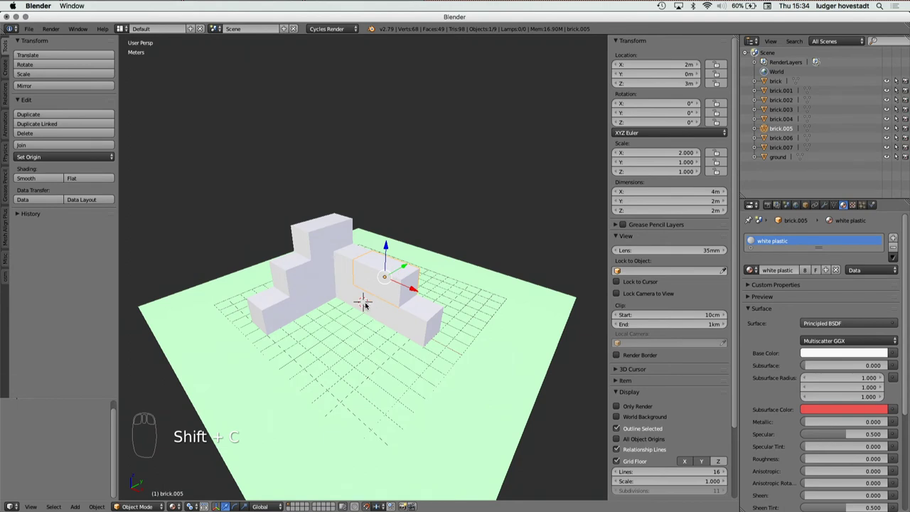
key("shift+a")
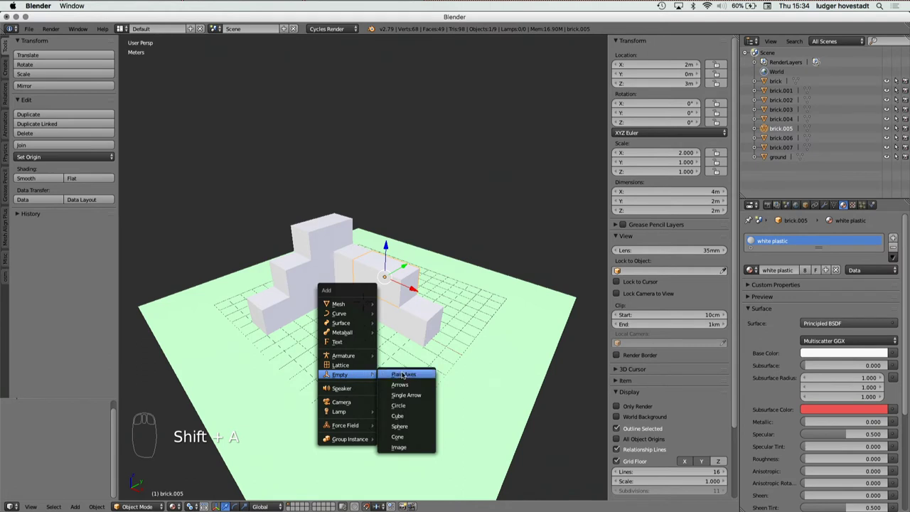
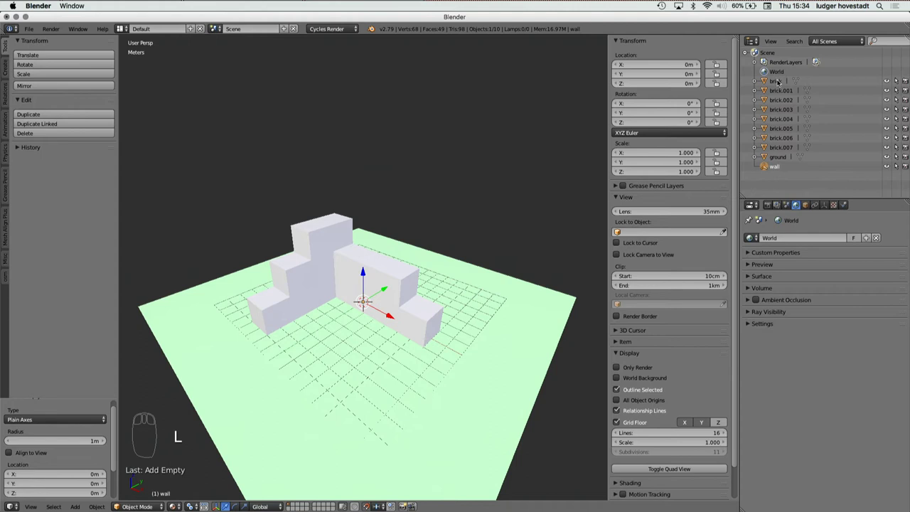
Step: Parent brick.007, brick.006, brick.005 and brick.004 under the wall empty in the Outliner
left_click_drag(769, 149, 768, 168)
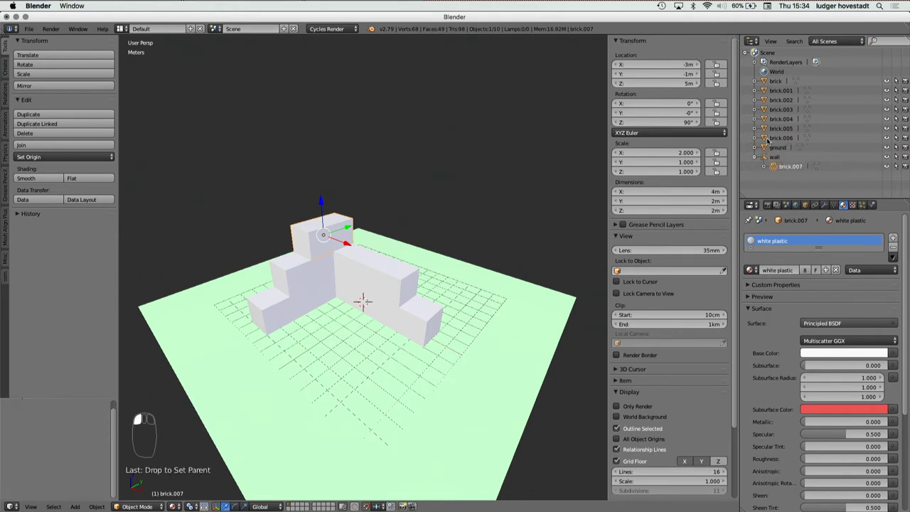
left_click(783, 160)
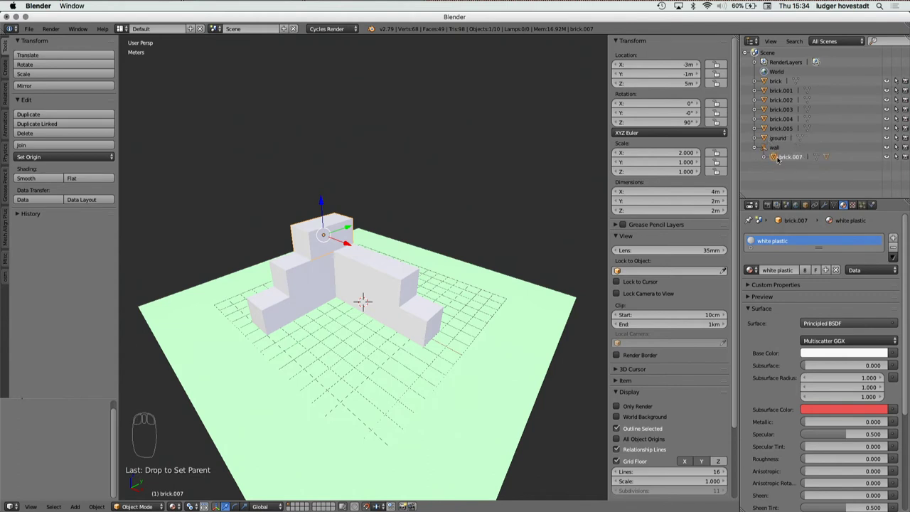
key("super+z")
left_click_drag(758, 139, 762, 145)
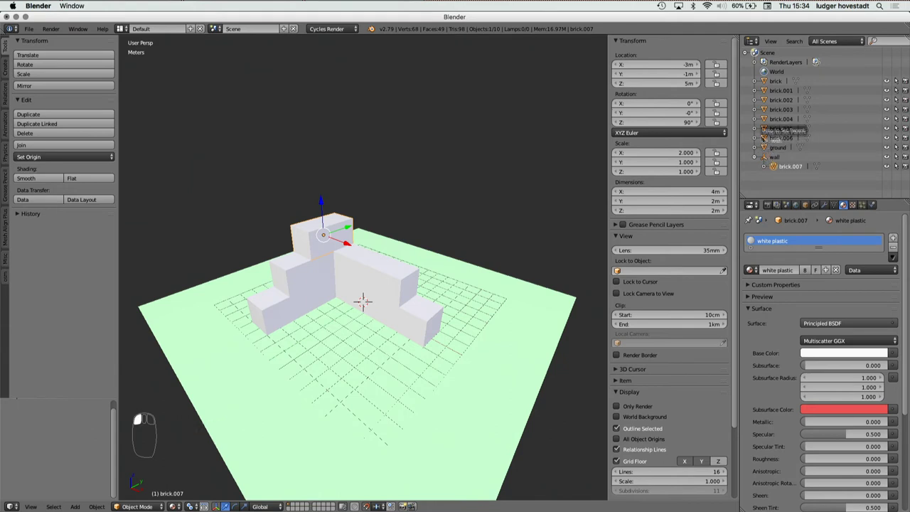
left_click_drag(759, 139, 779, 160)
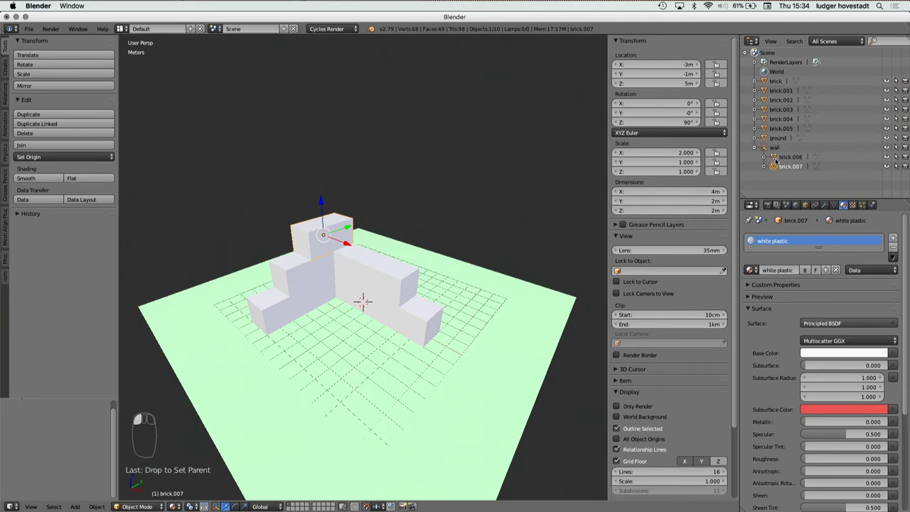
left_click_drag(771, 130, 769, 118)
left_click_drag(769, 118, 776, 126)
Step: Parent the remaining bricks under wall and move ground back to the scene root
left_click_drag(768, 110, 769, 105)
left_click_drag(770, 105, 774, 98)
left_click_drag(768, 99, 782, 114)
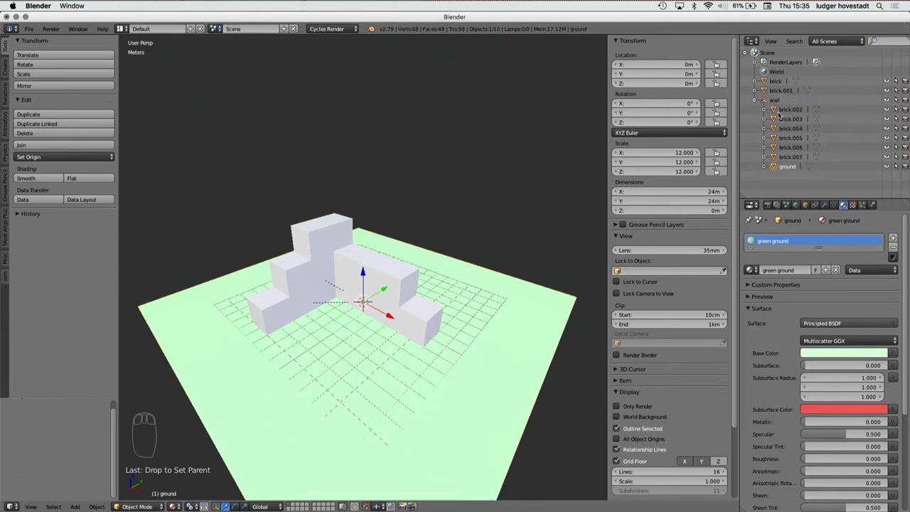
left_click_drag(770, 93, 769, 81)
left_click_drag(769, 82, 775, 93)
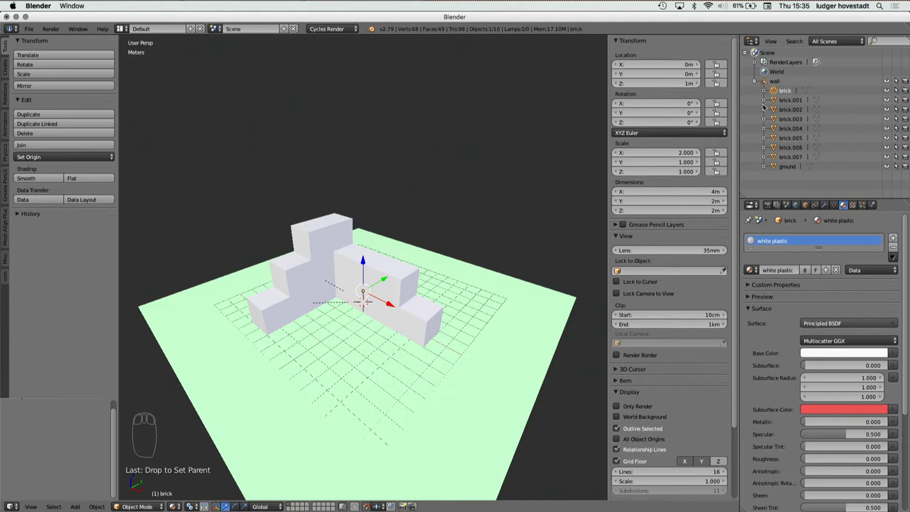
left_click_drag(777, 168, 756, 81)
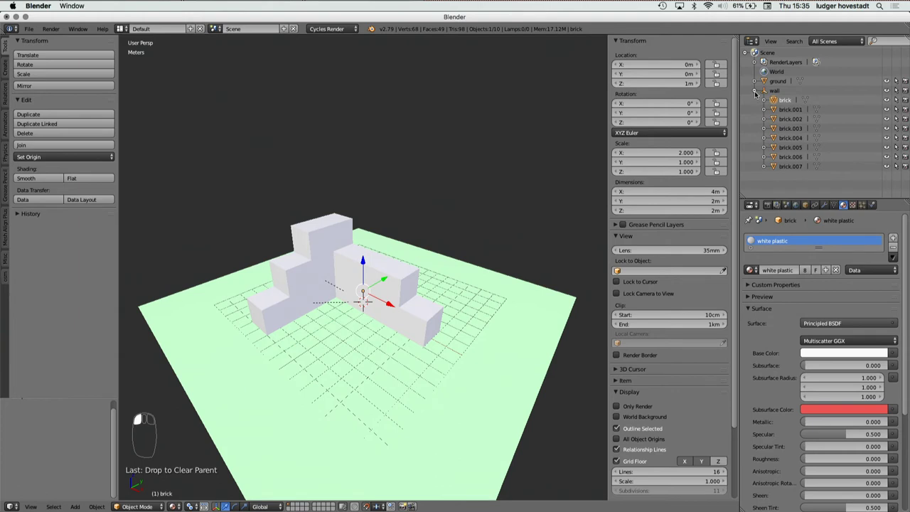
left_click_drag(774, 94, 781, 171)
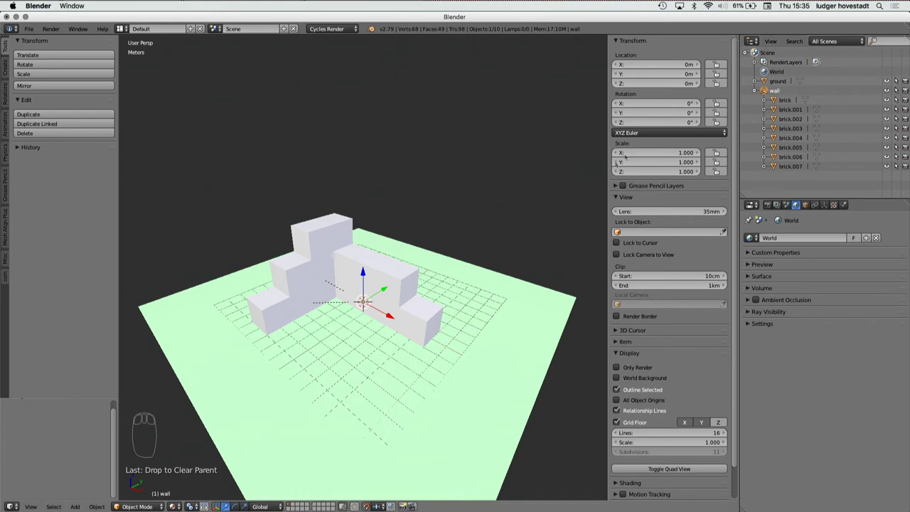
left_click_drag(775, 94, 404, 237)
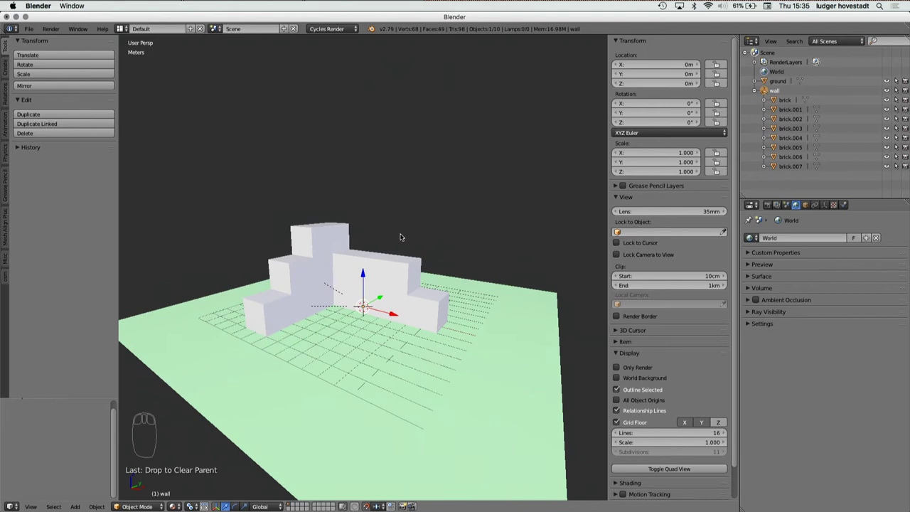
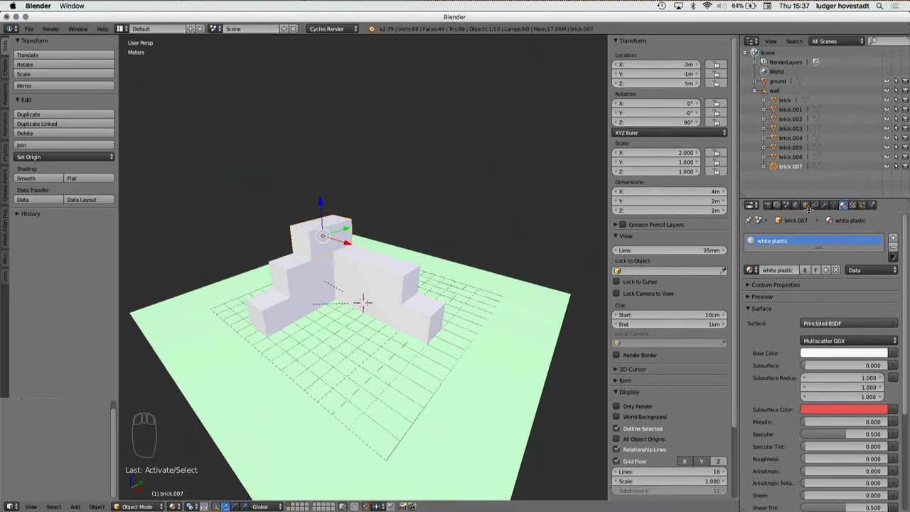
left_click_drag(811, 210, 786, 240)
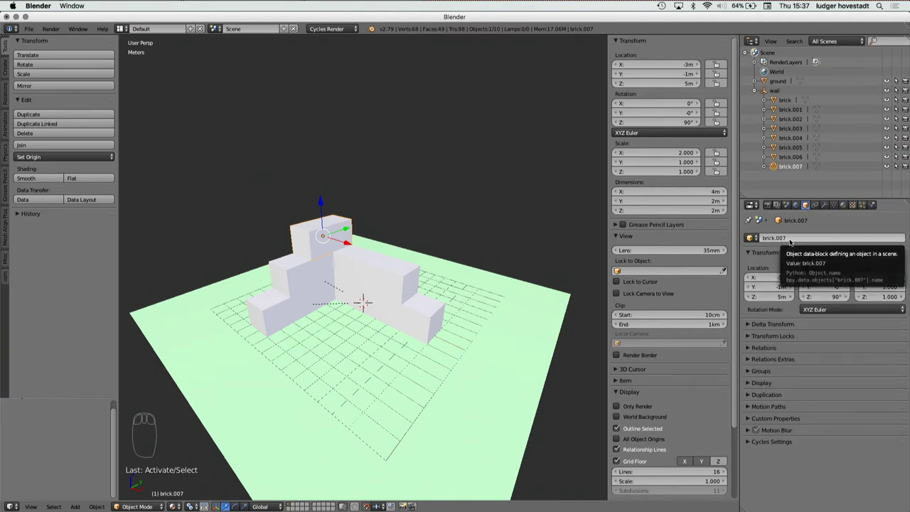
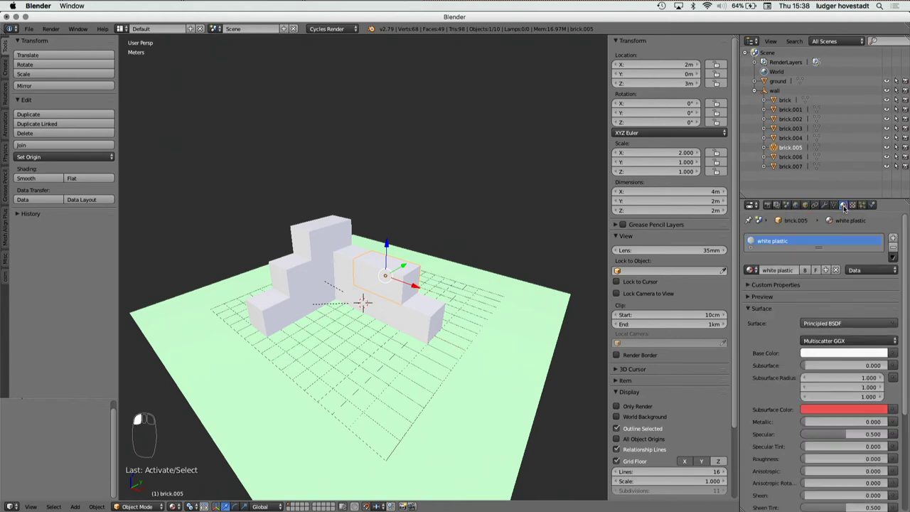
left_click(848, 209)
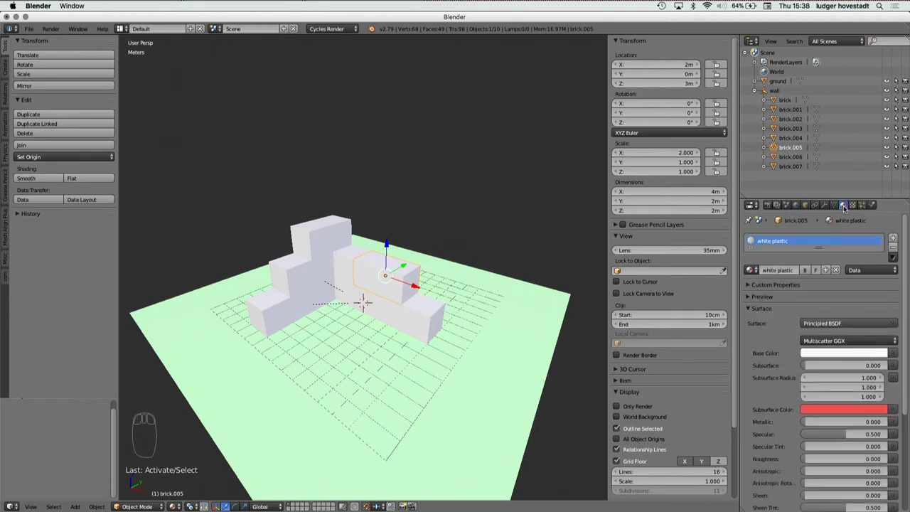
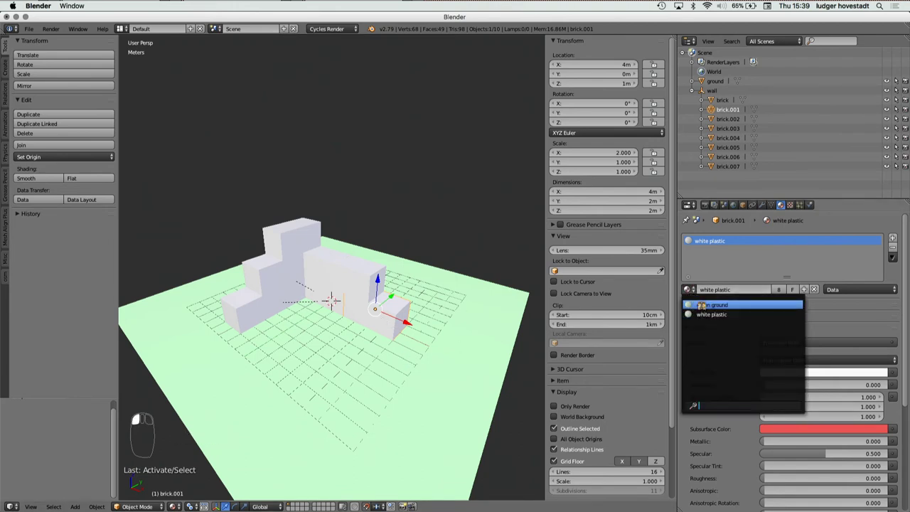
Step: Assign the green ground material to brick.001 in place of white plastic
left_click(697, 308)
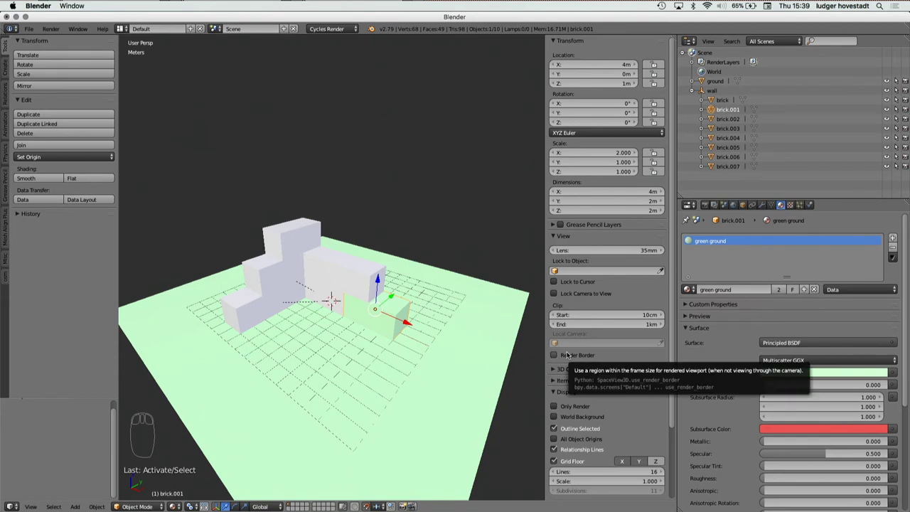
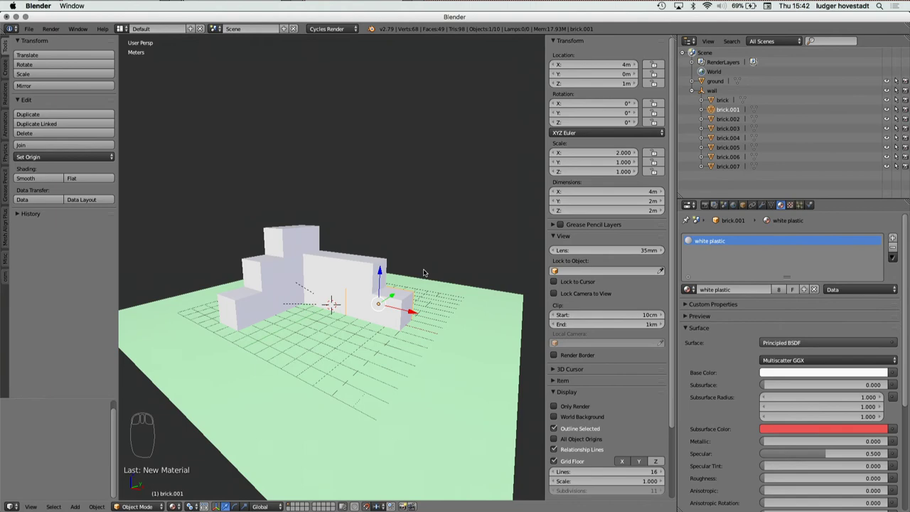
Step: Hide the Tool Shelf and Properties sidebar so the 3D view fills the workspace
key("n")
key("t")
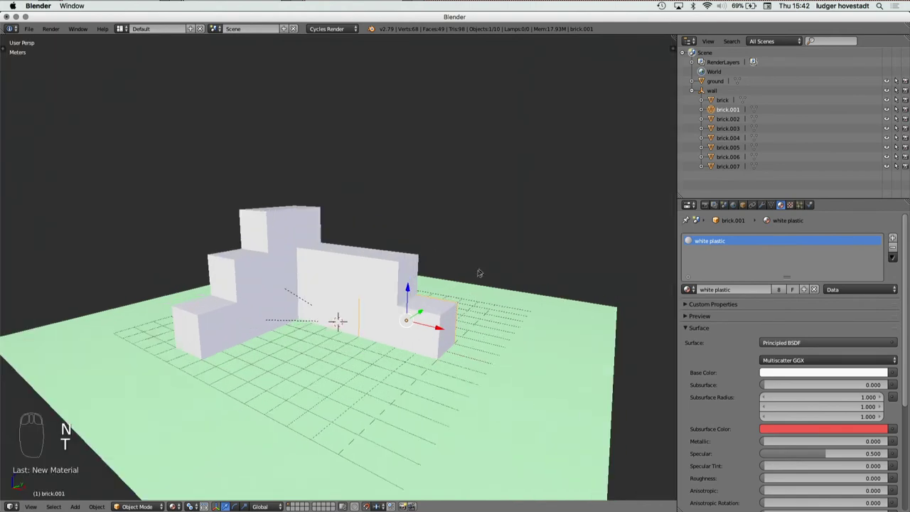
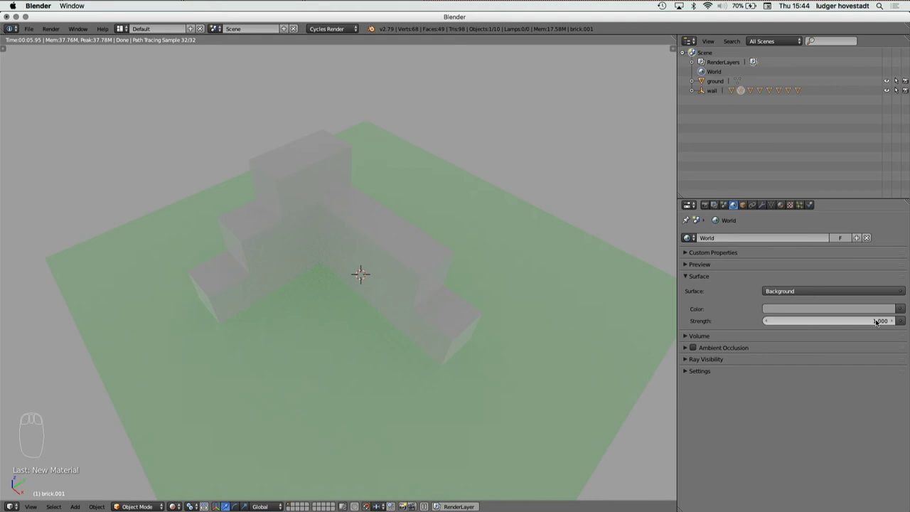
Step: Test World Strength at 0, restore it to 1.000, and show the 3D view sidebar
left_click(880, 322)
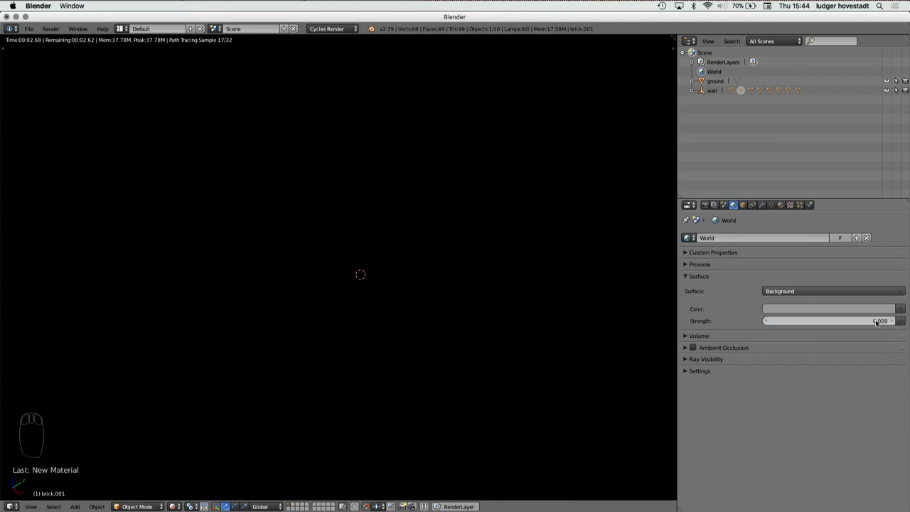
left_click_drag(879, 322, 879, 321)
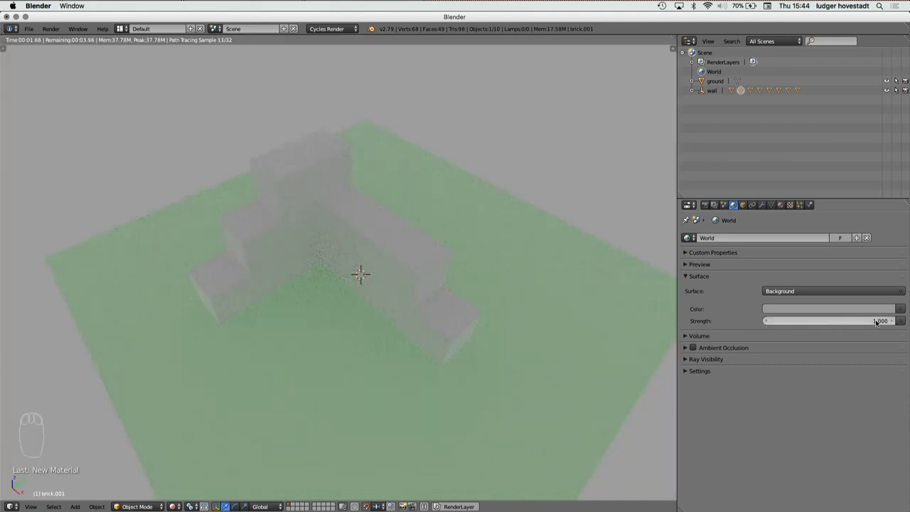
key("n")
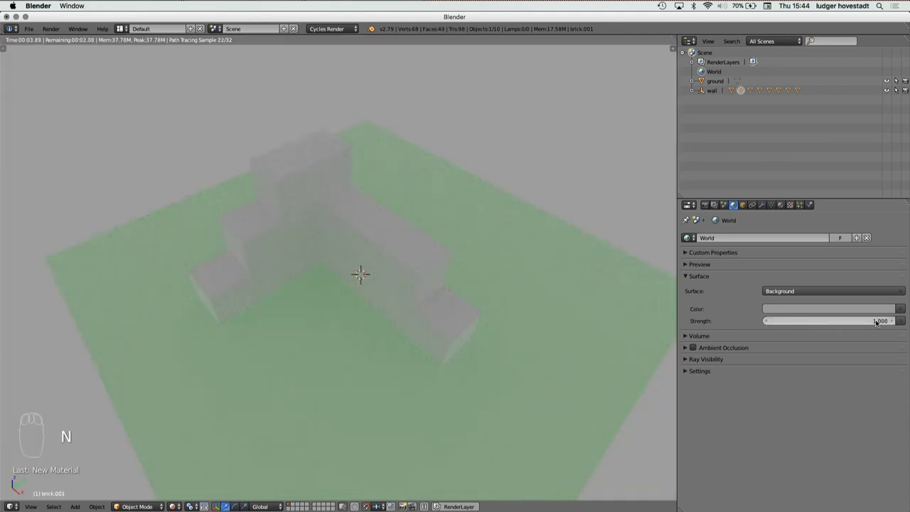
Step: Fold away the sidebar's Display panel and begin lowering the World Strength again
key("n")
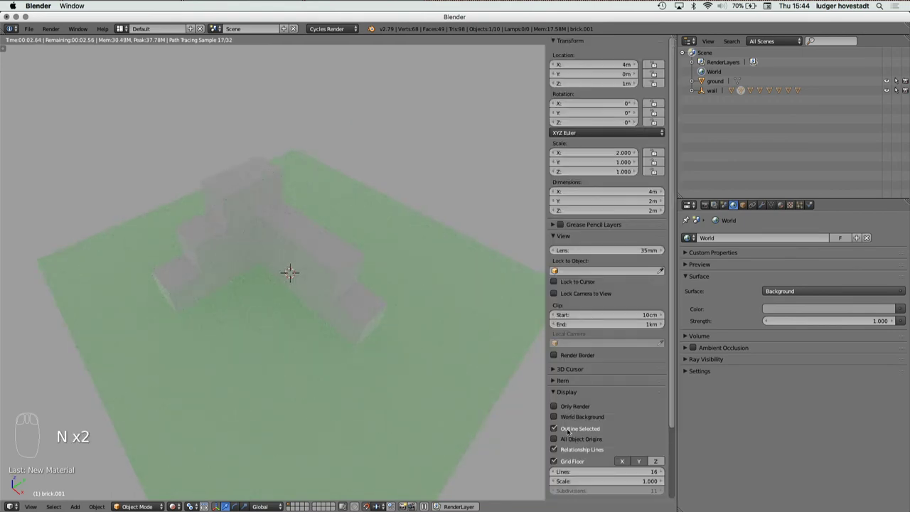
left_click_drag(557, 392, 561, 394)
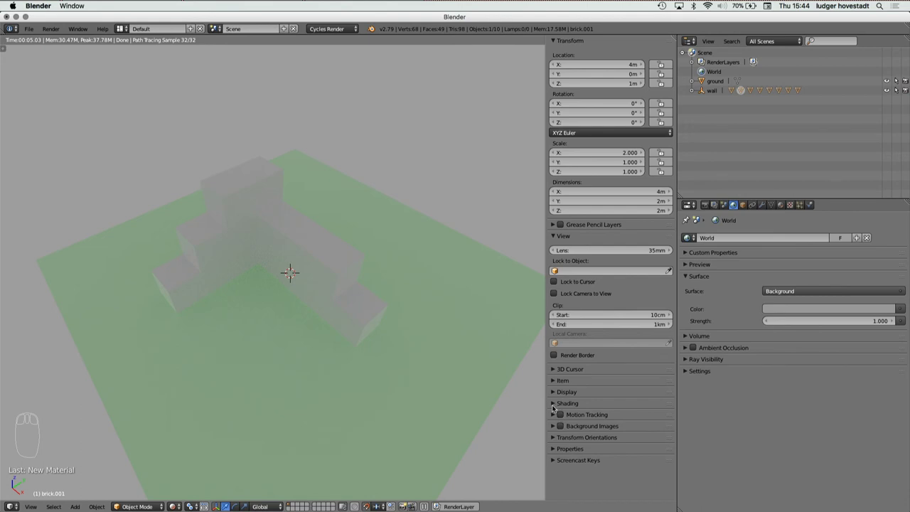
left_click_drag(555, 406, 554, 392)
left_click_drag(554, 393, 562, 264)
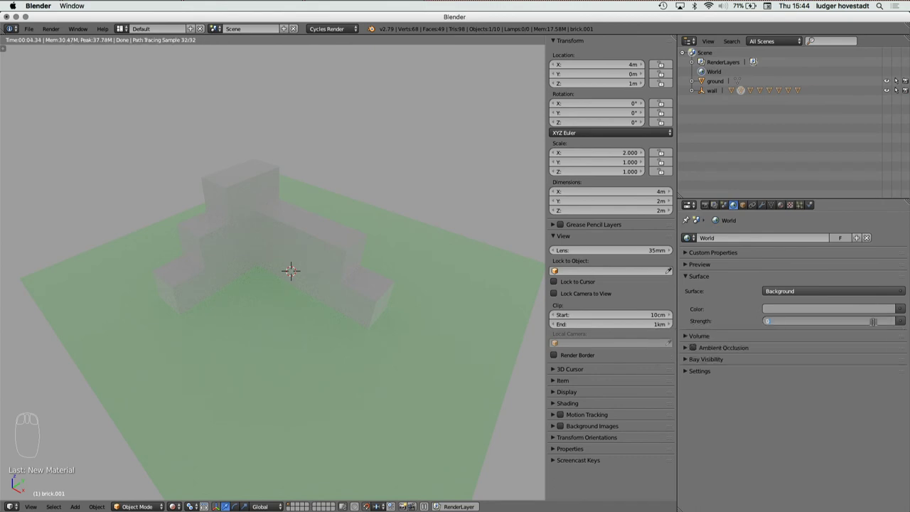
Step: Set World Strength to 0.000 and bring up the add-object list for a Sun lamp
left_click(878, 324)
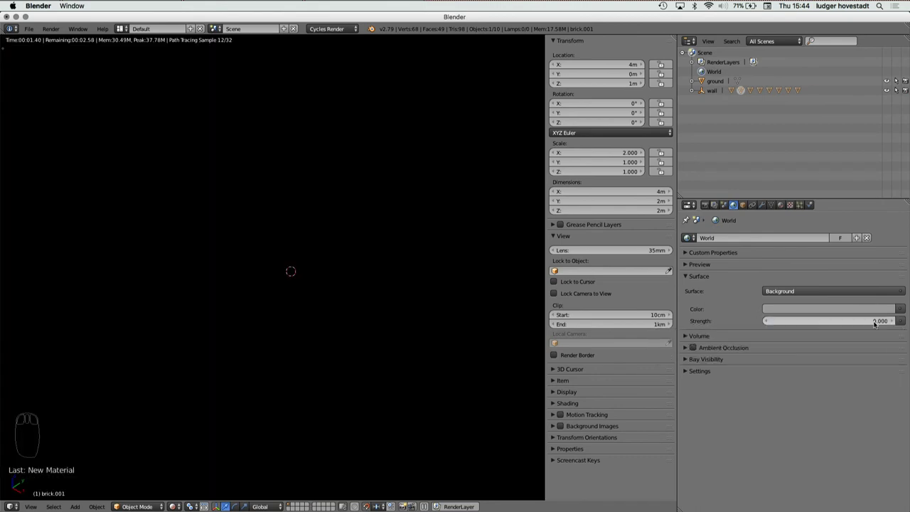
key("shift+a")
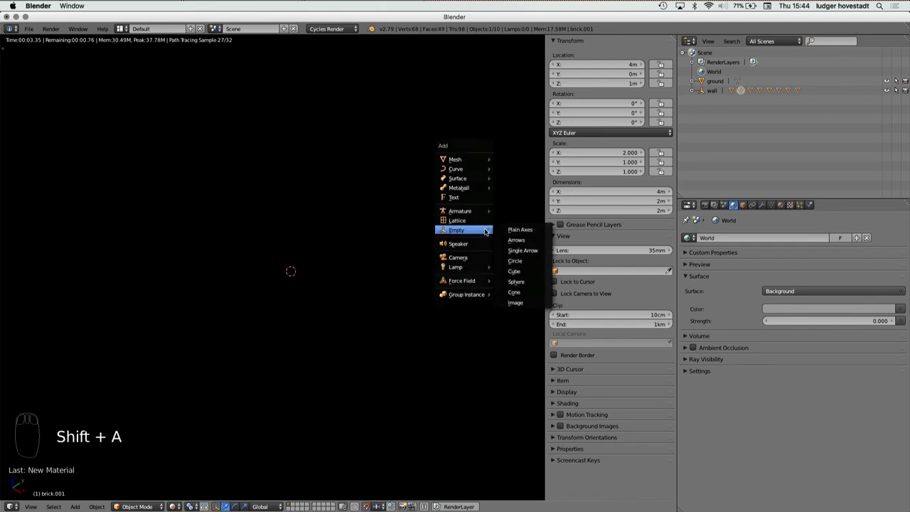
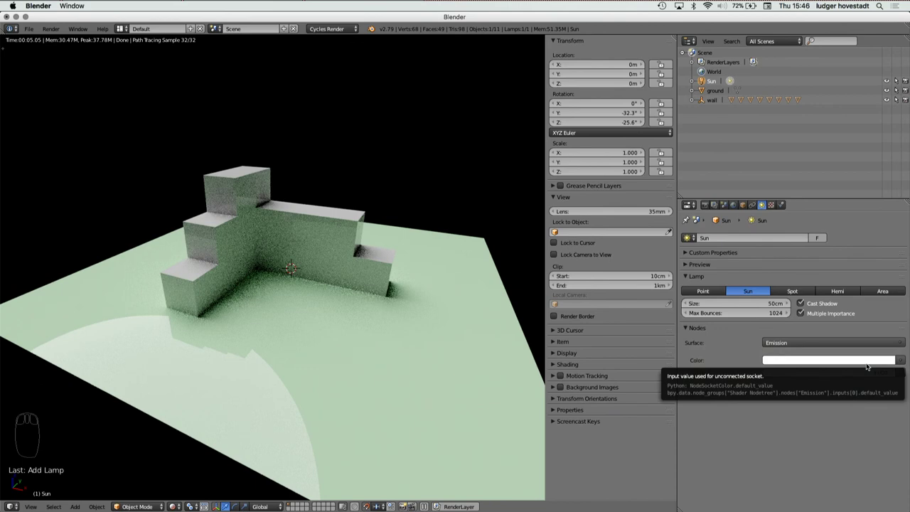
Step: From top view, add a second sphere and move it to Y -4 m
key("shift+a")
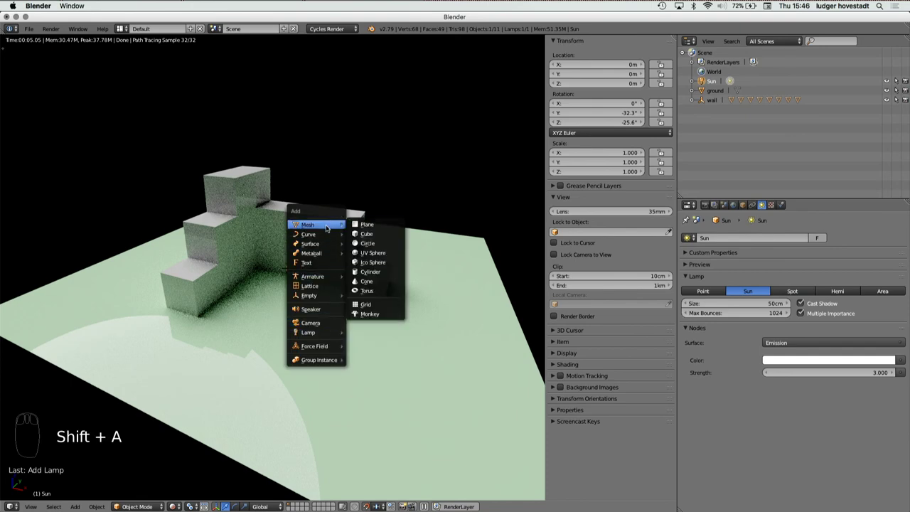
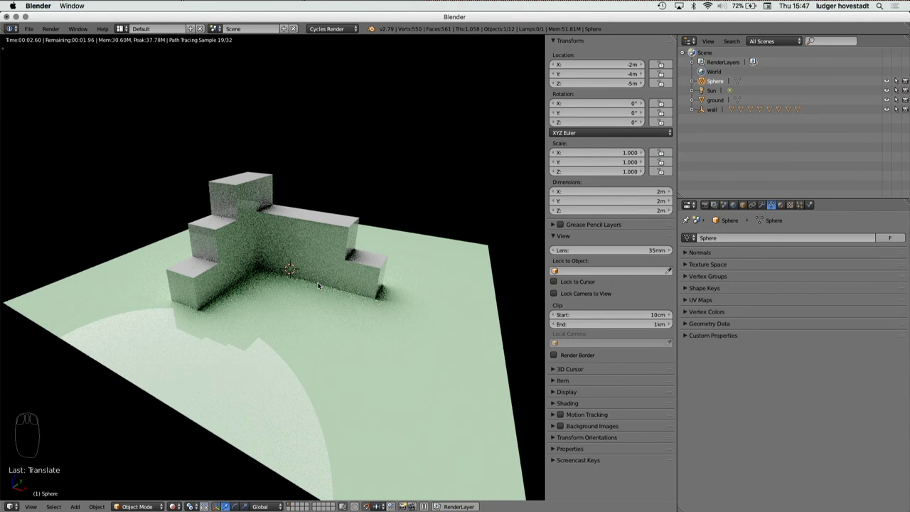
key("KP_7")
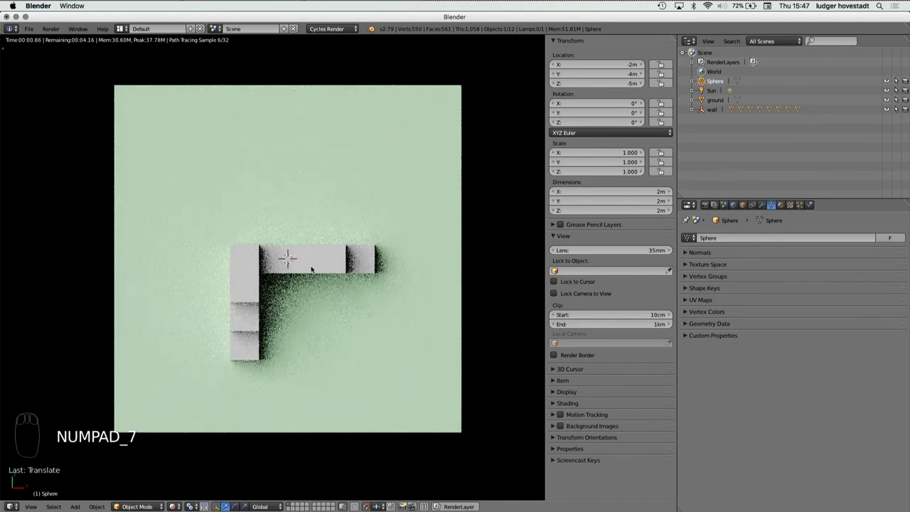
key("shift+a")
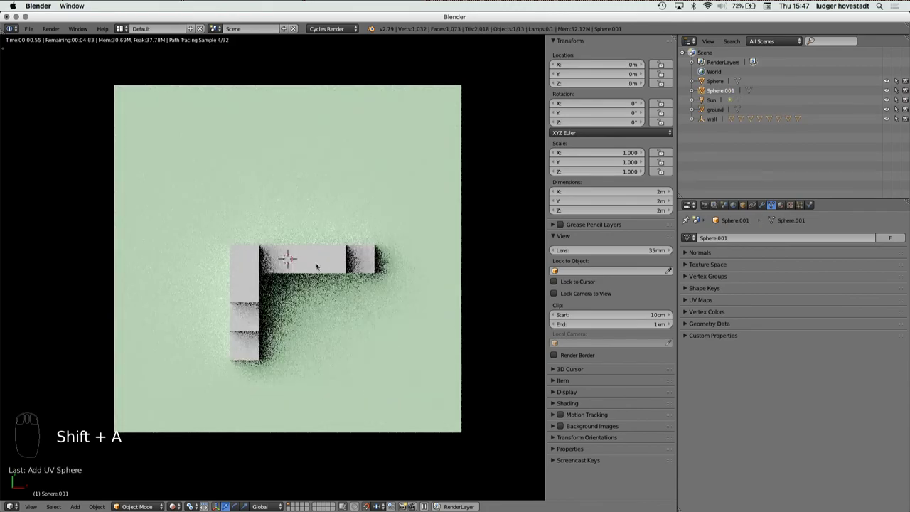
key("g")
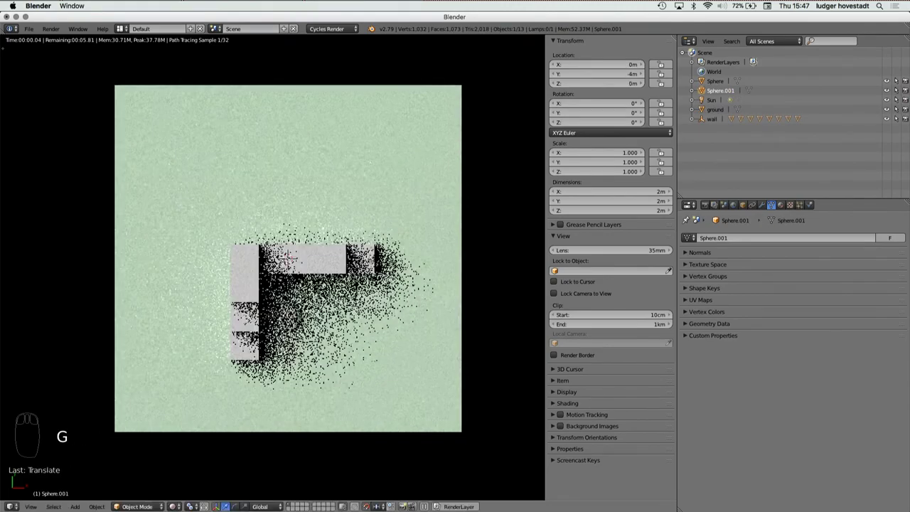
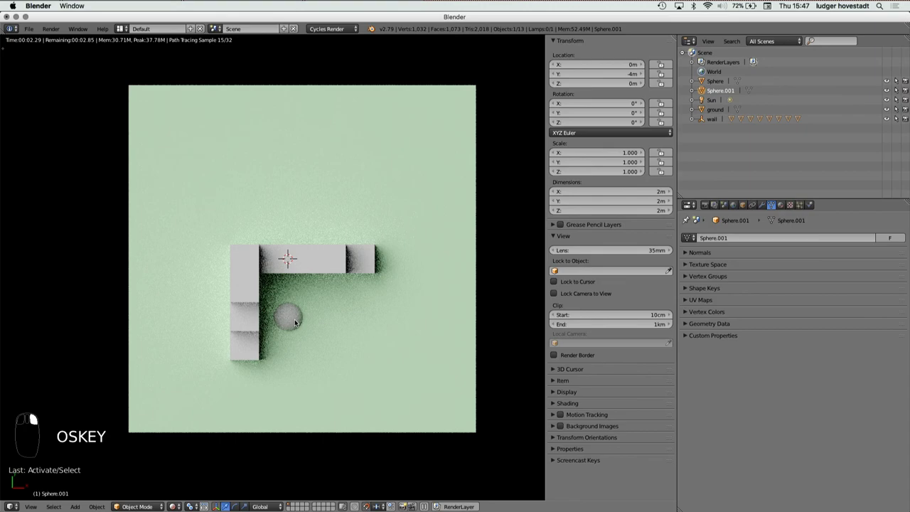
Step: Move Sphere.001 to X 2 m and raise it to Z 2 m
key("super+g")
left_click_drag(331, 321, 331, 321)
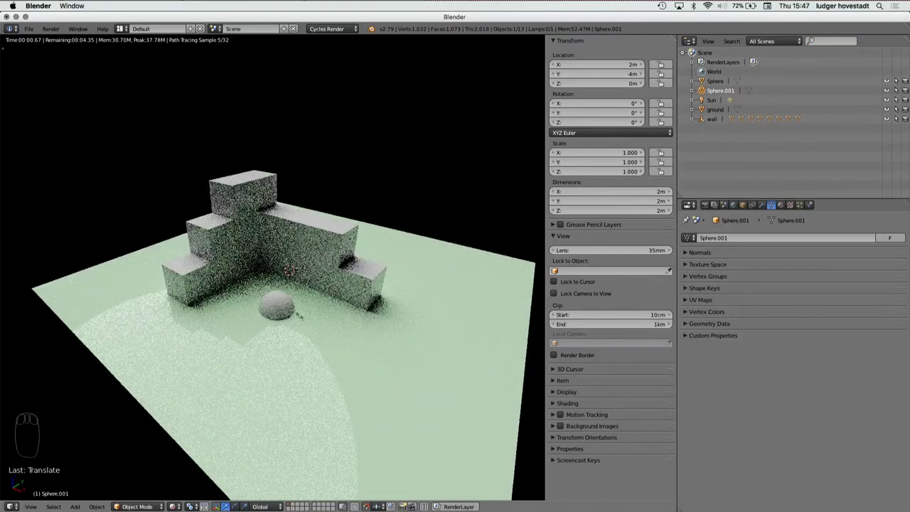
left_click_drag(286, 305, 286, 298)
key("super+g")
left_click_drag(286, 276, 286, 275)
Step: Scale Sphere.001 to 1.250 so it measures 2.5 m per side
key("s")
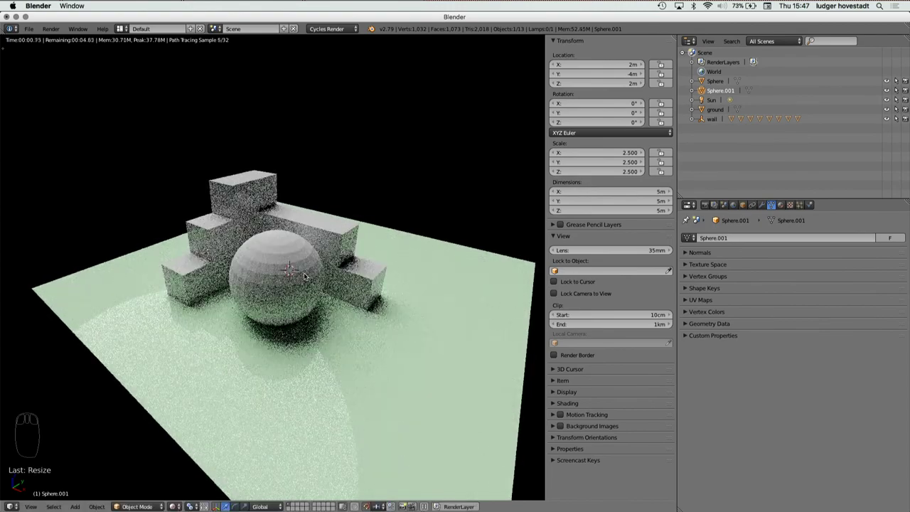
key("s")
left_click_drag(308, 276, 187, 293)
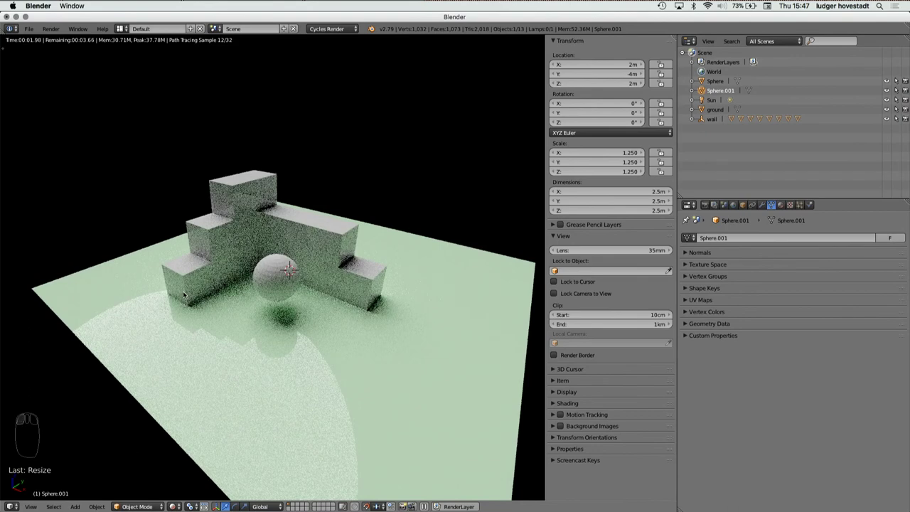
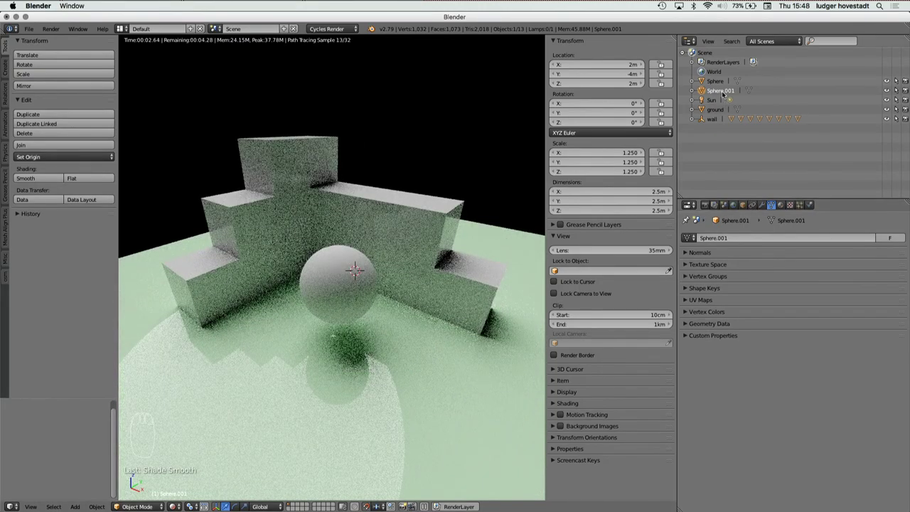
Step: Delete the old Sphere object at -2, -4, -5 m, leaving Sphere.001
left_click_drag(718, 83, 386, 226)
key("BackSpace")
key("BackSpace")
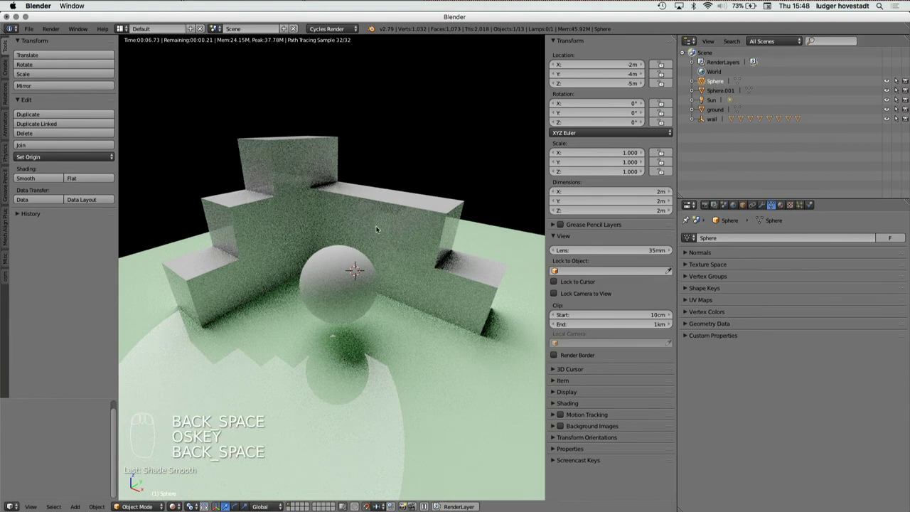
key("x")
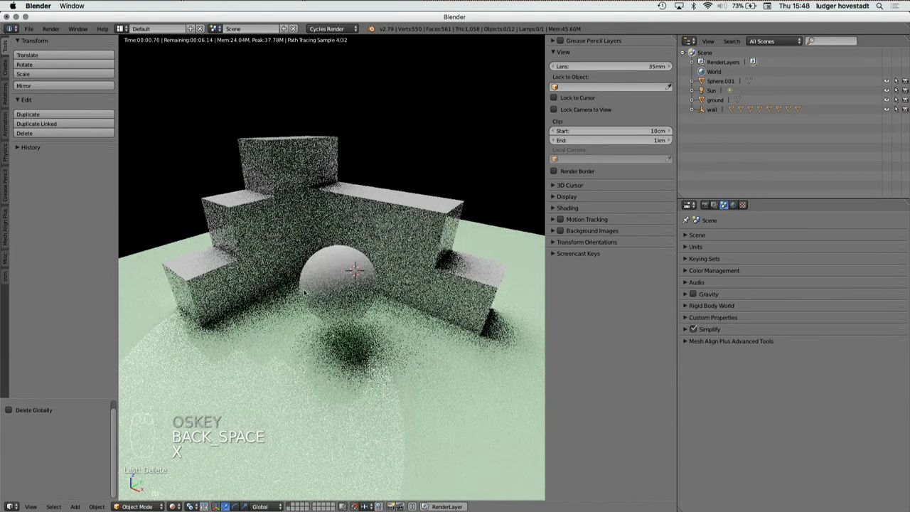
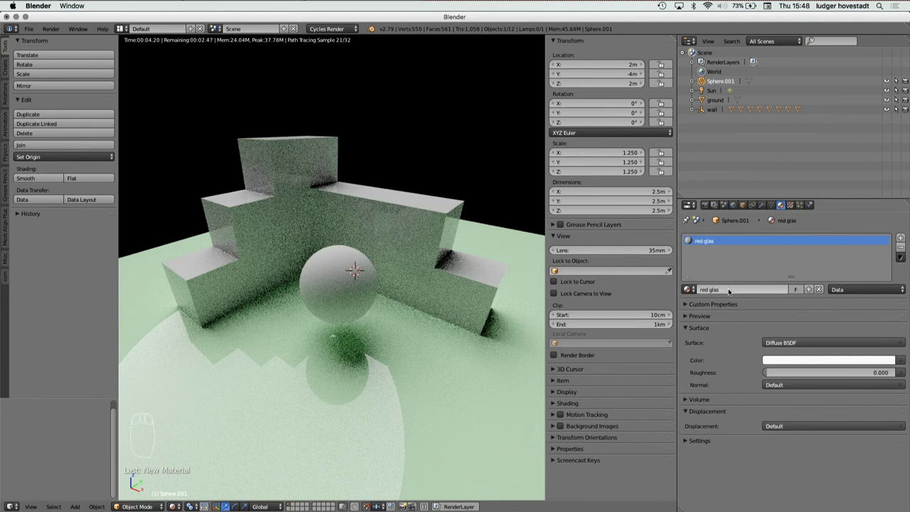
Step: Make the red glas material a Principled BSDF with metallic 0 and full transmission
left_click_drag(801, 343, 800, 248)
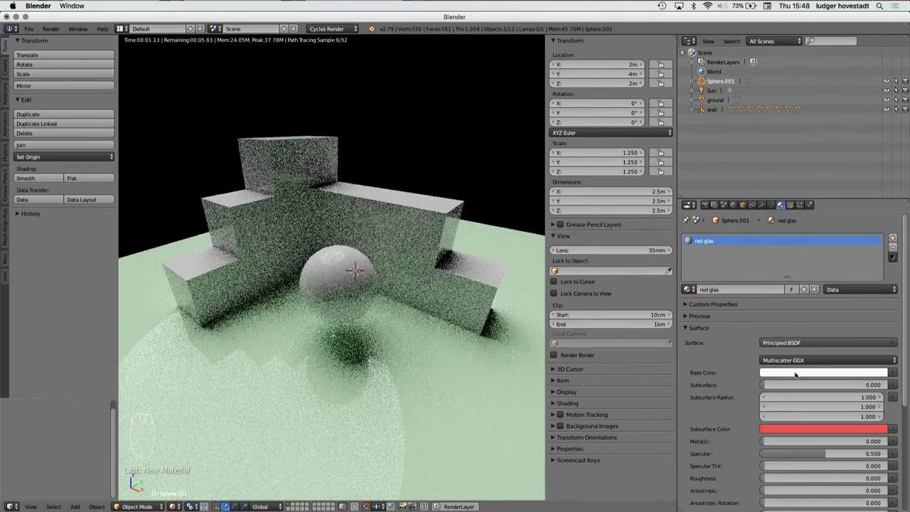
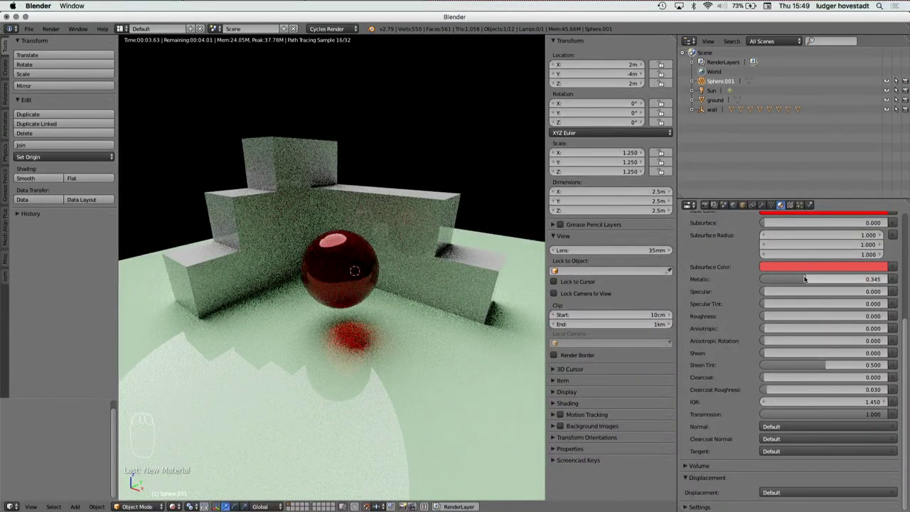
left_click_drag(806, 283, 395, 309)
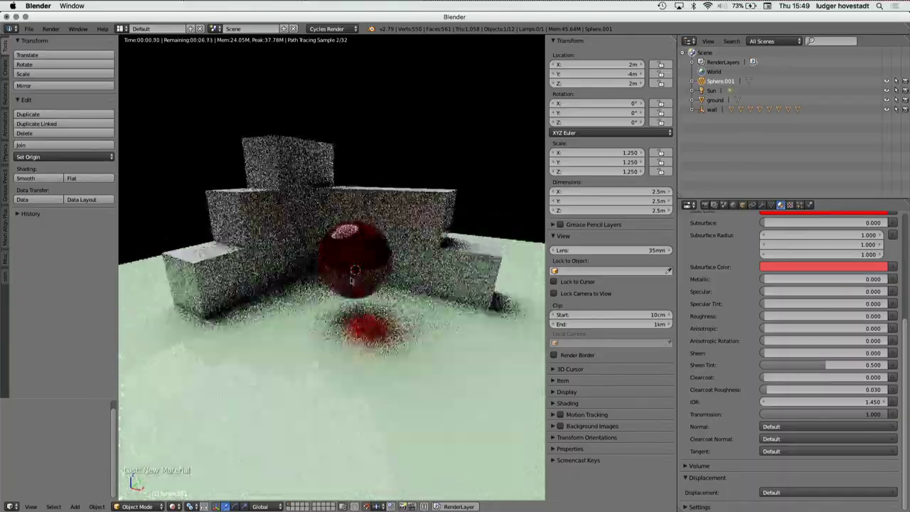
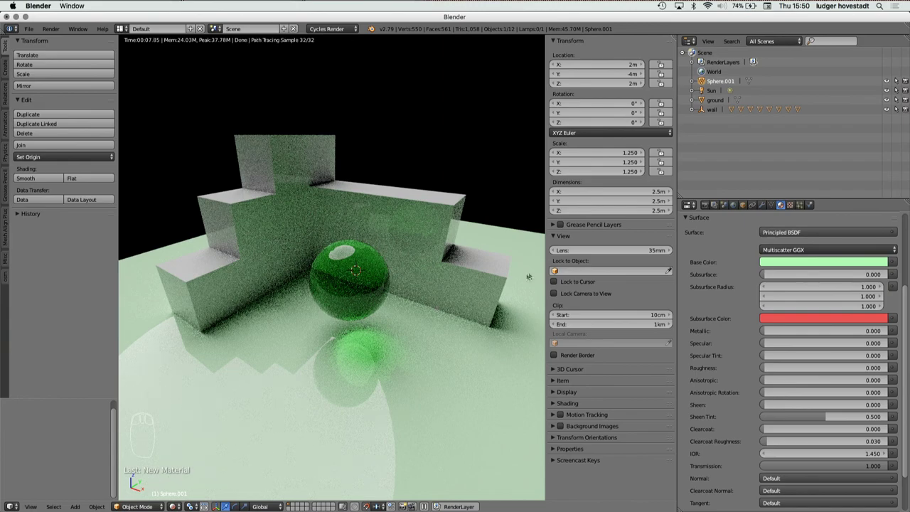
Step: With side panels hidden, add a Camera and align it to the current viewpoint
key("n")
key("t")
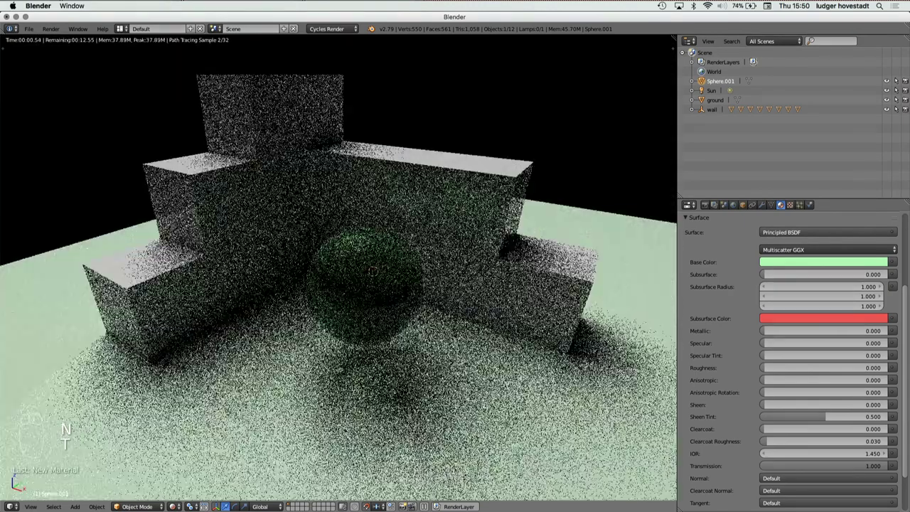
key("shift+a")
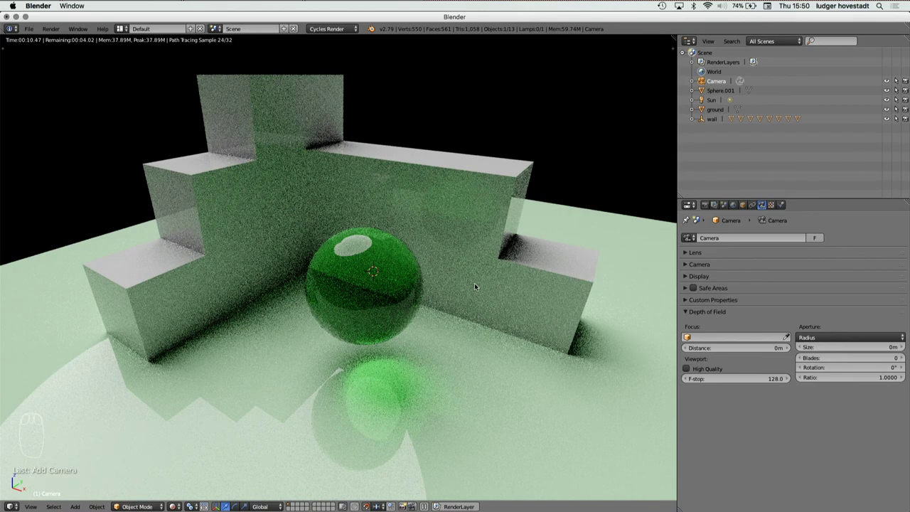
key("ctrl+alt+KP_0")
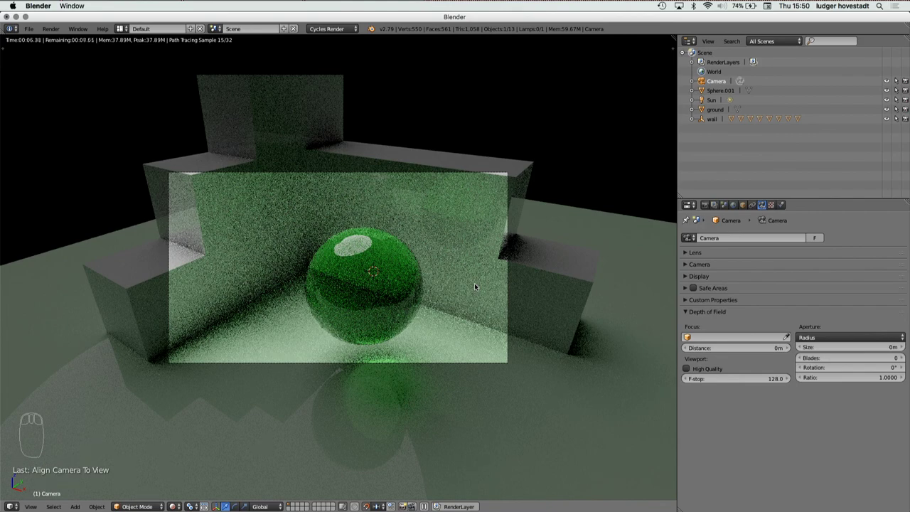
Step: Reposition the camera to about 6.89, -11.66, 7.15 m framing the wall
key("n")
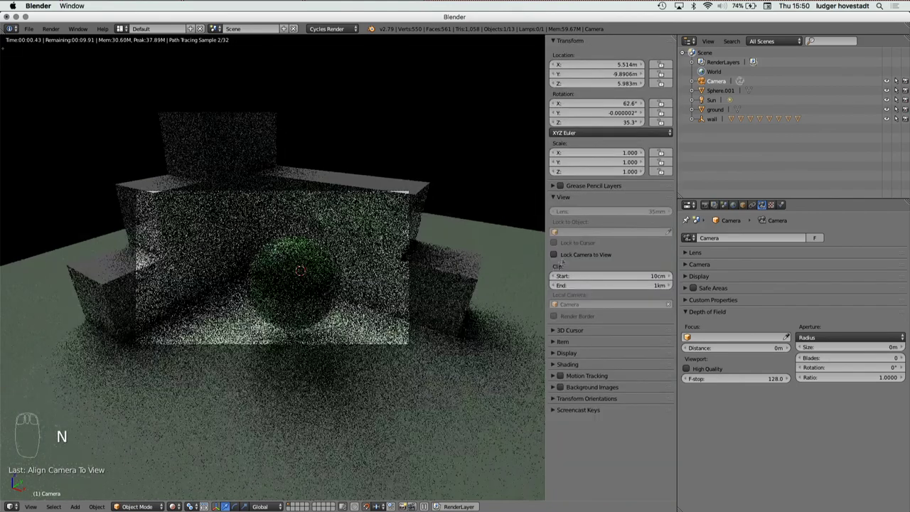
left_click_drag(557, 256, 262, 264)
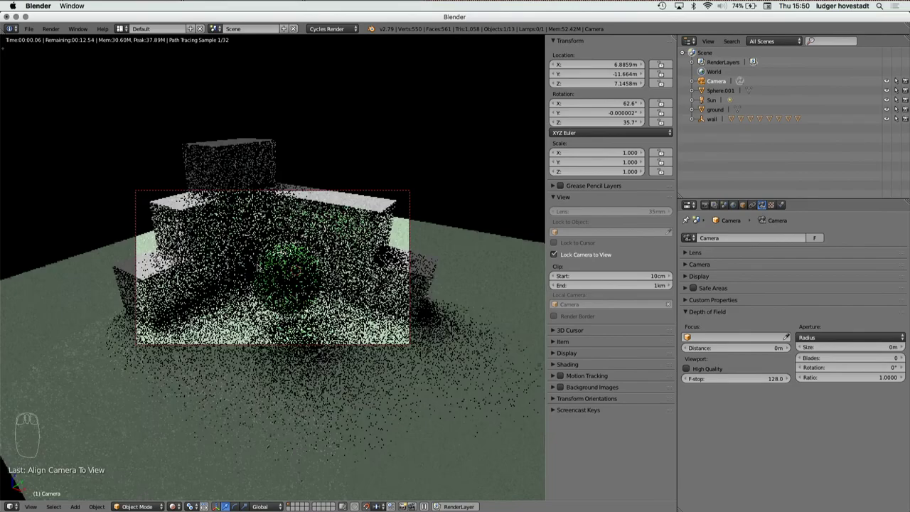
left_click_drag(559, 252, 340, 250)
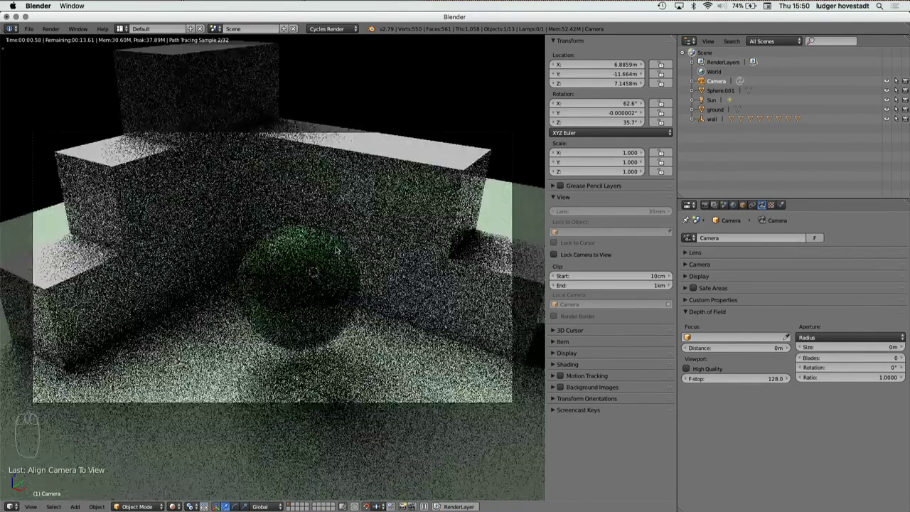
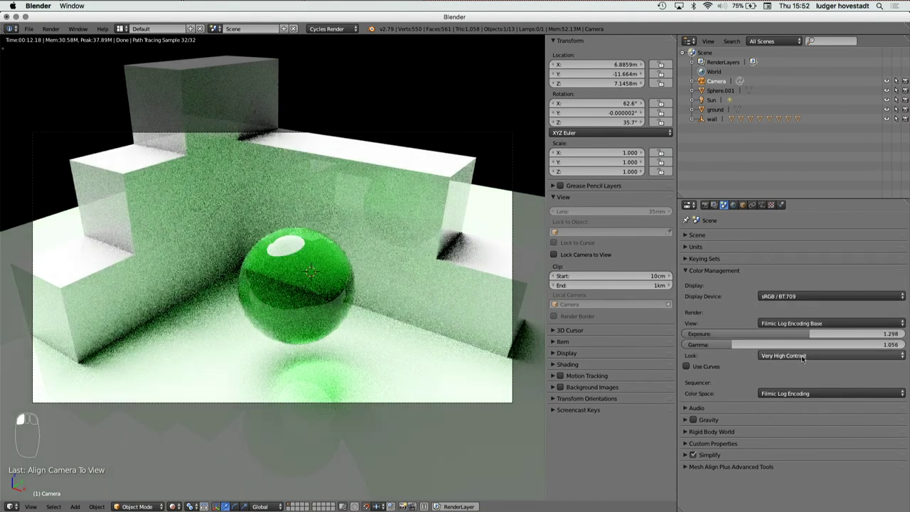
Step: Set the Filmic look back to Base Contrast with exposure 1.298 and gamma 1.056
left_click_drag(807, 358, 797, 279)
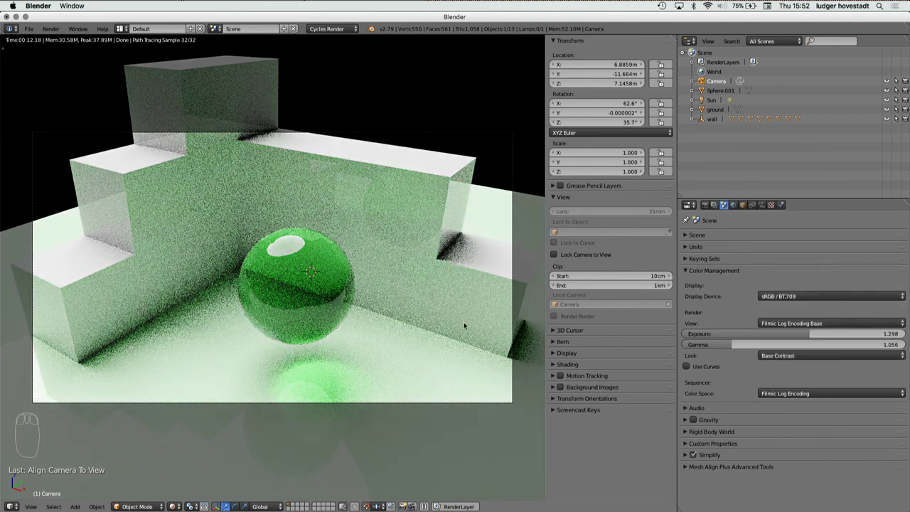